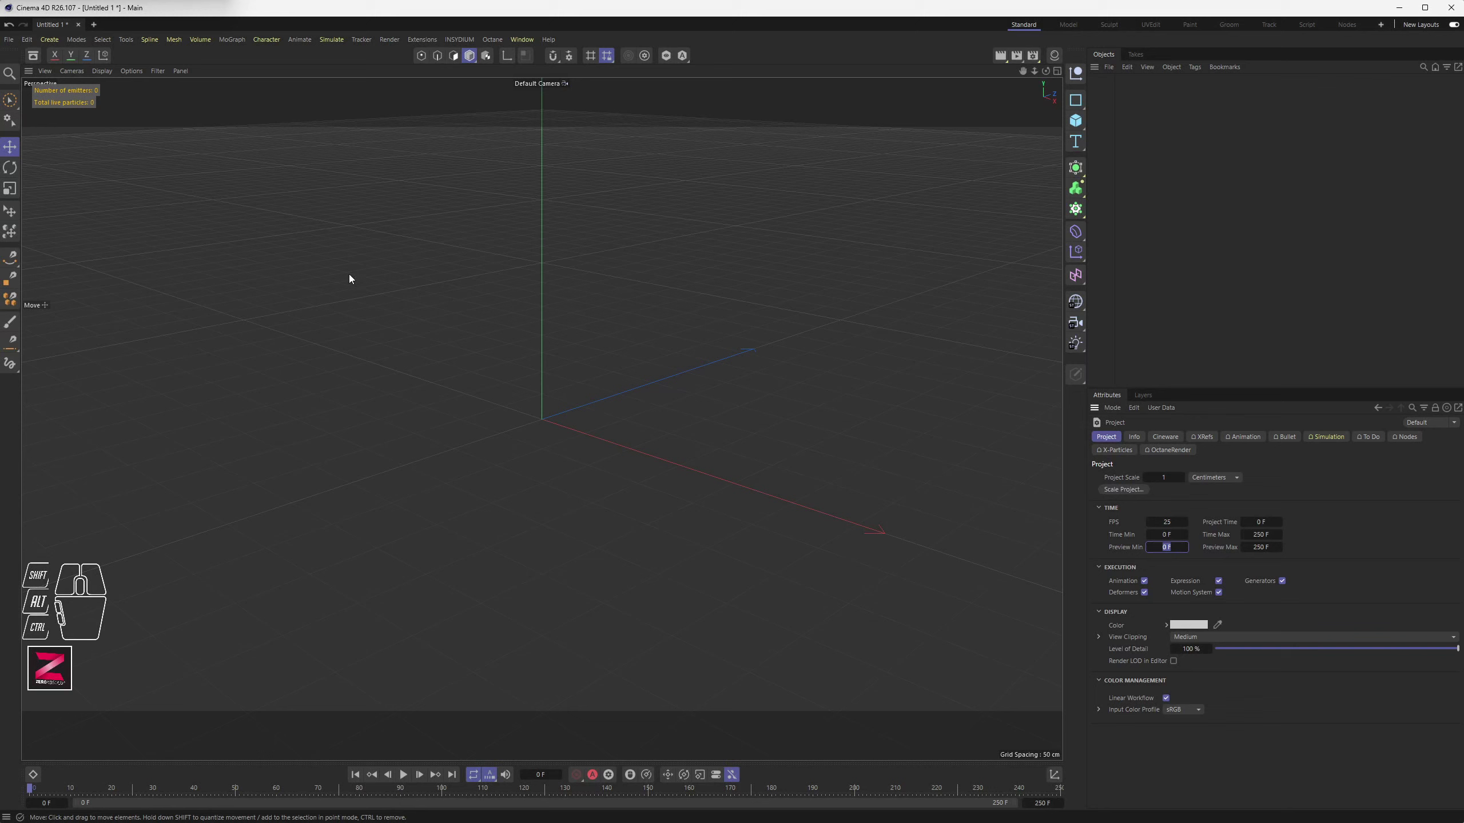
Set X-Particles Subframe Steps to 3 in the project settings and return to the Project settings
left_click(1295, 439)
left_click(1207, 442)
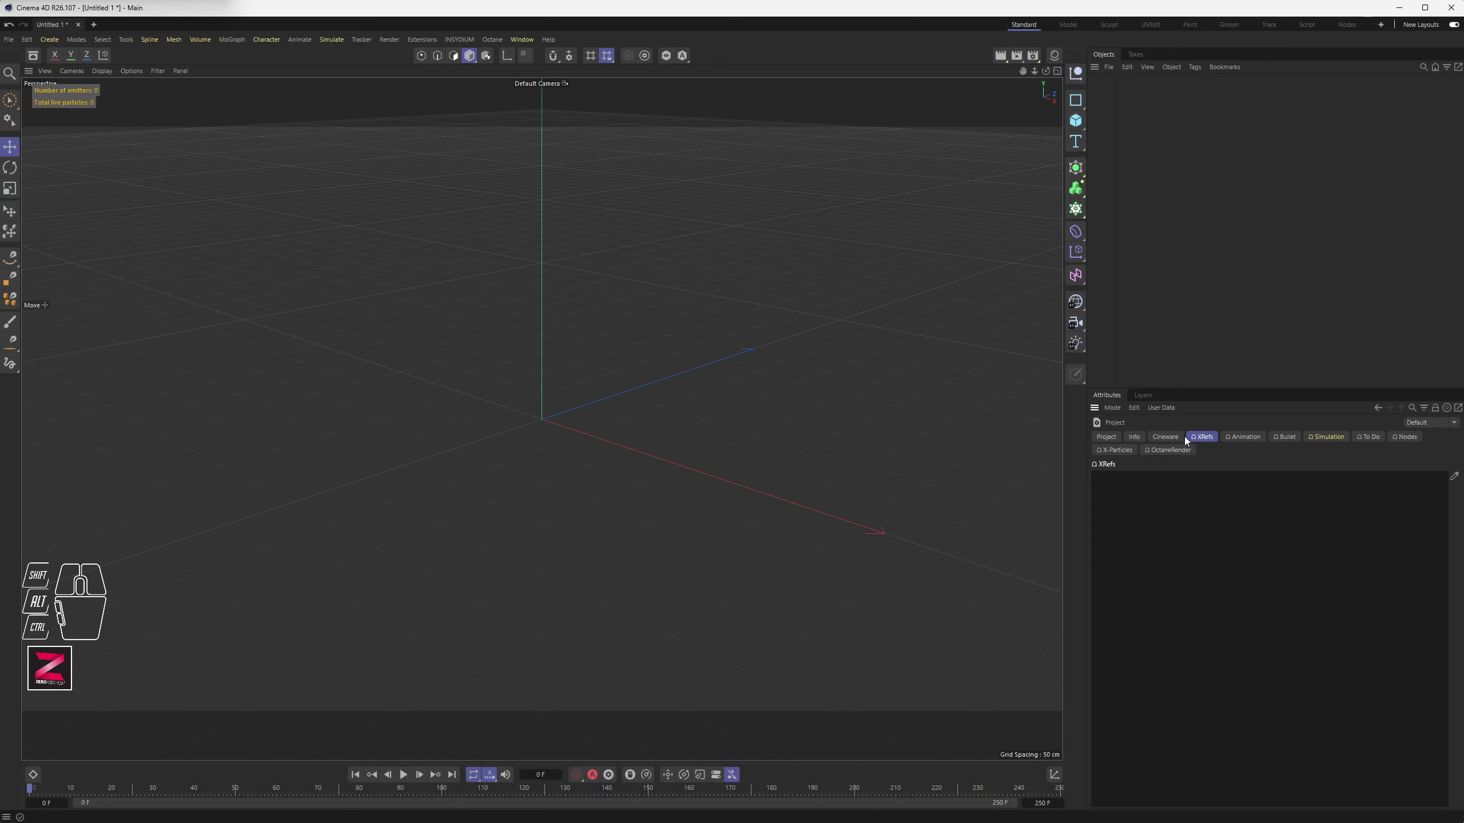
left_click(1126, 456)
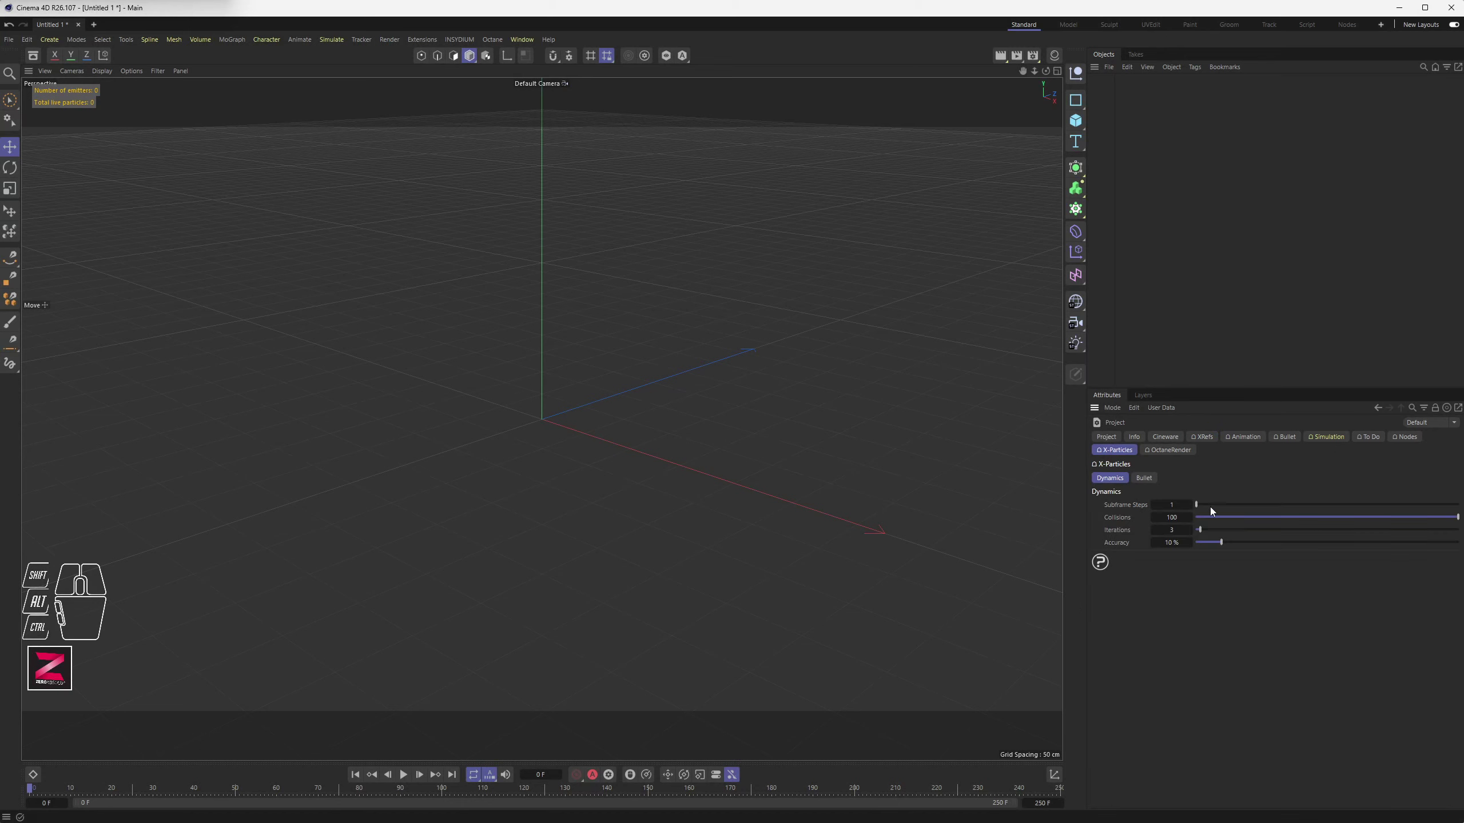
left_click(1208, 509)
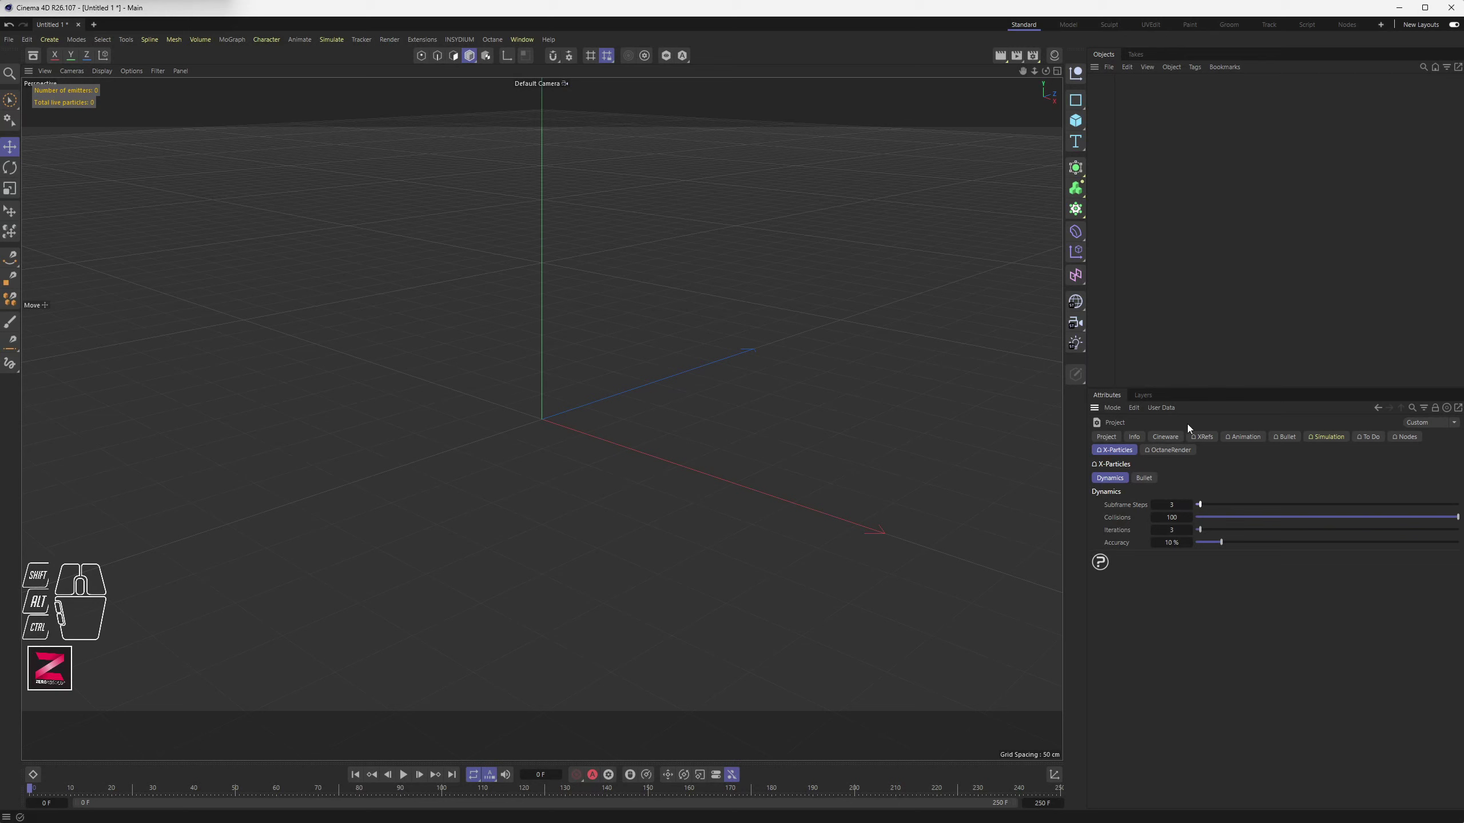
left_click(1115, 441)
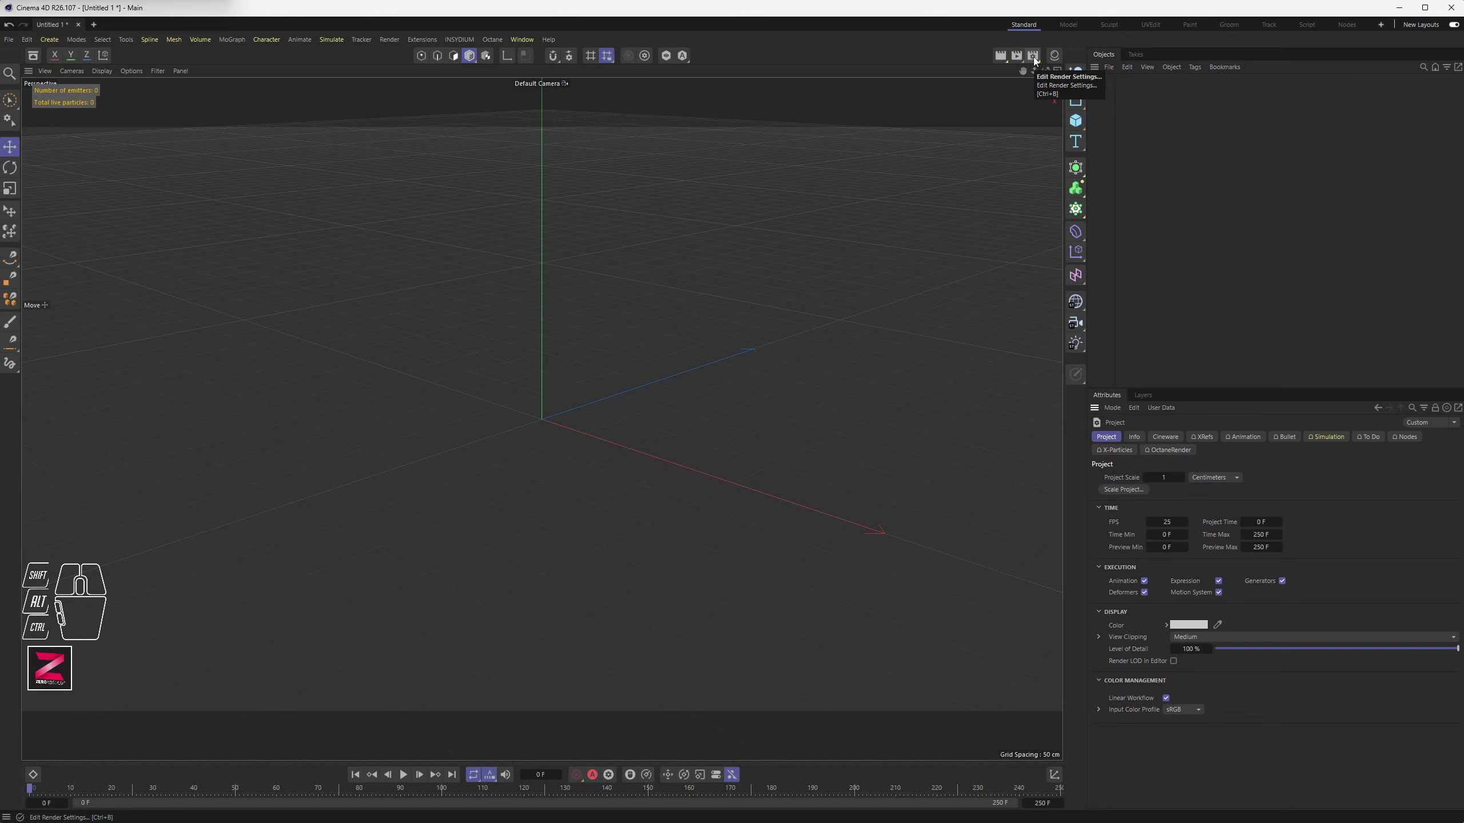
Set the renderer to Octane Renderer with Save unchecked, then close Render Settings
left_click(1037, 60)
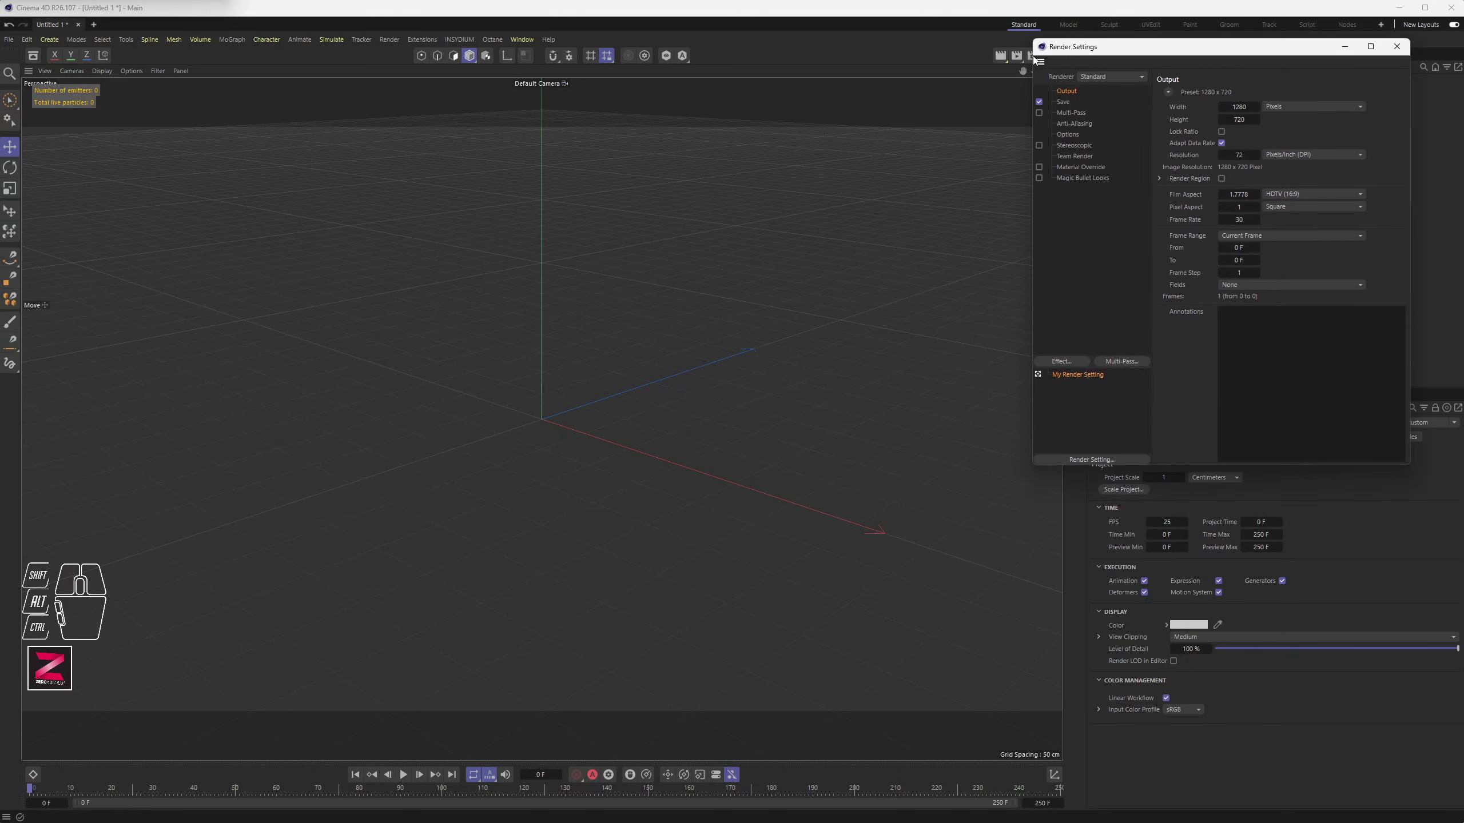
left_click(1079, 56)
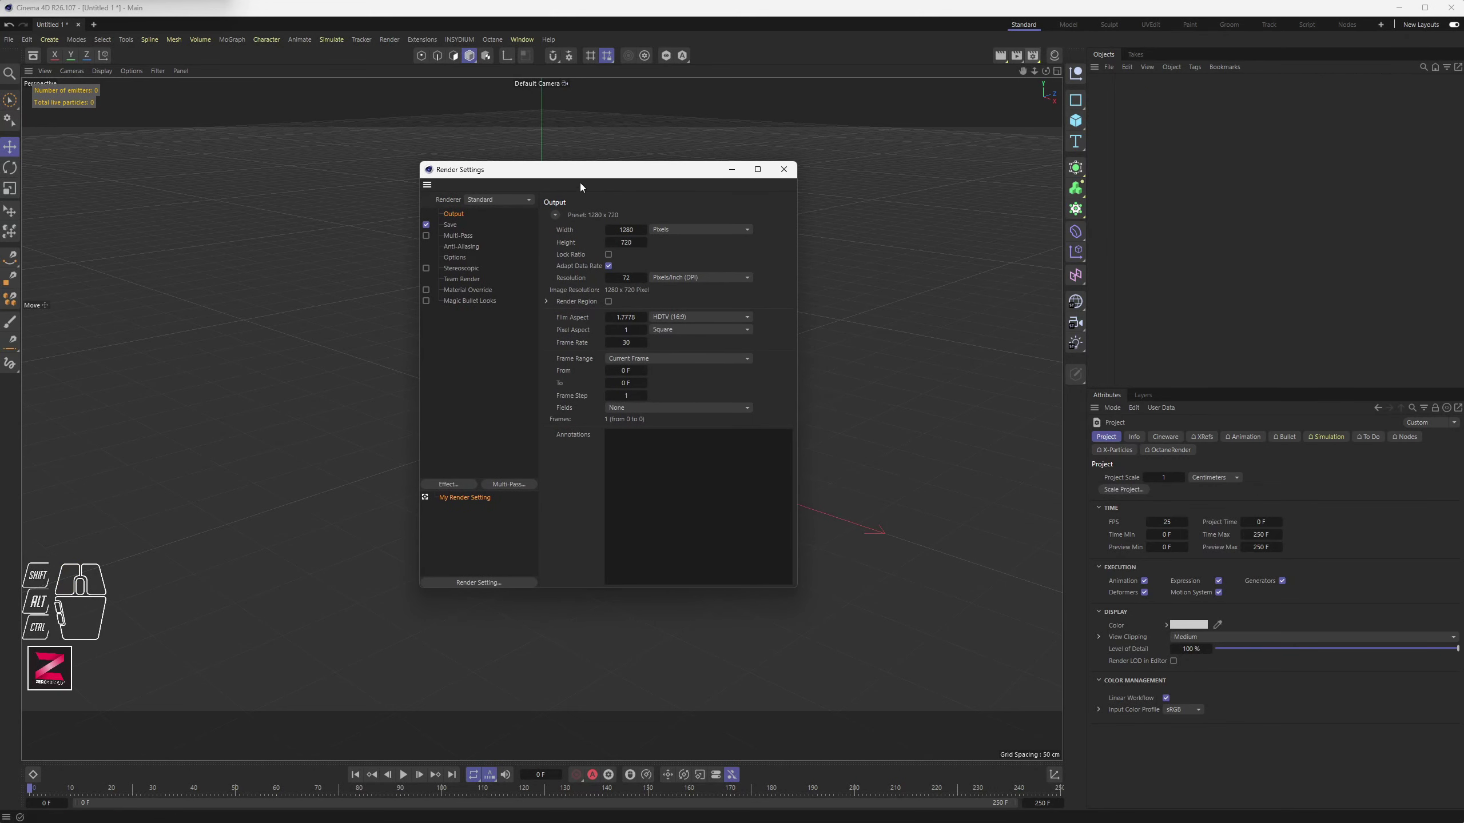
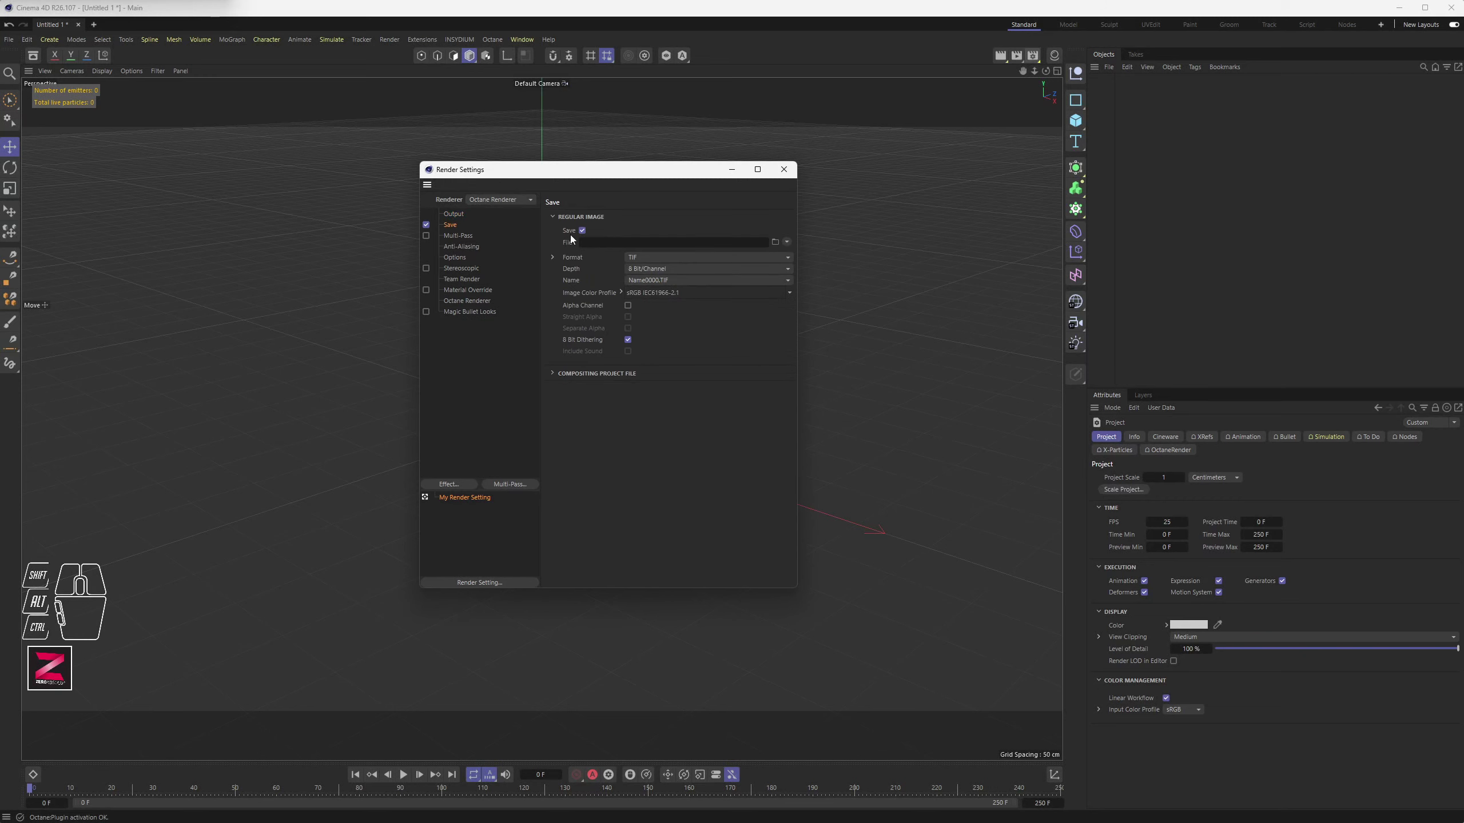
left_click(457, 230)
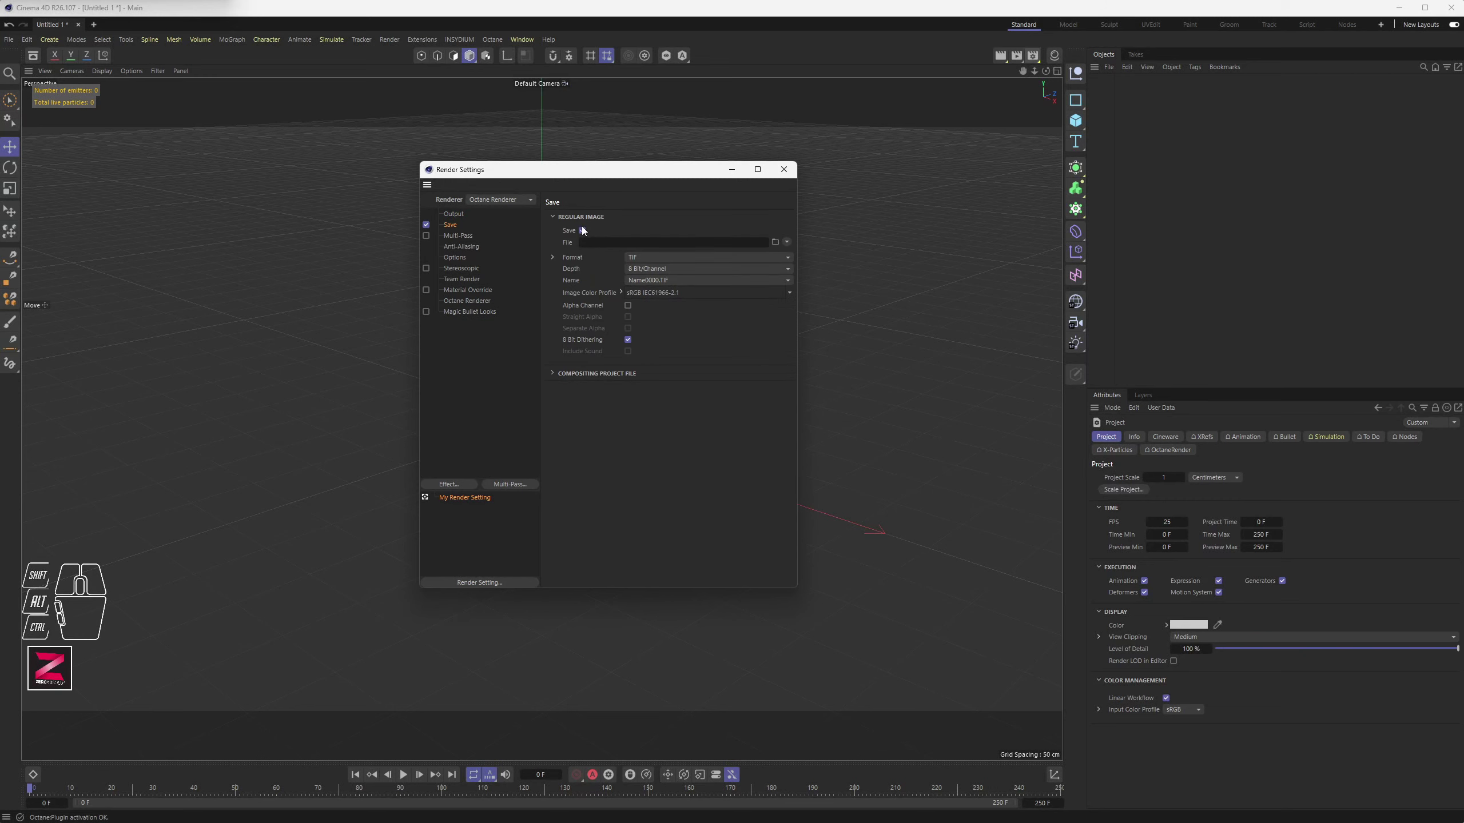
left_click(587, 237)
left_click(587, 233)
left_click(430, 229)
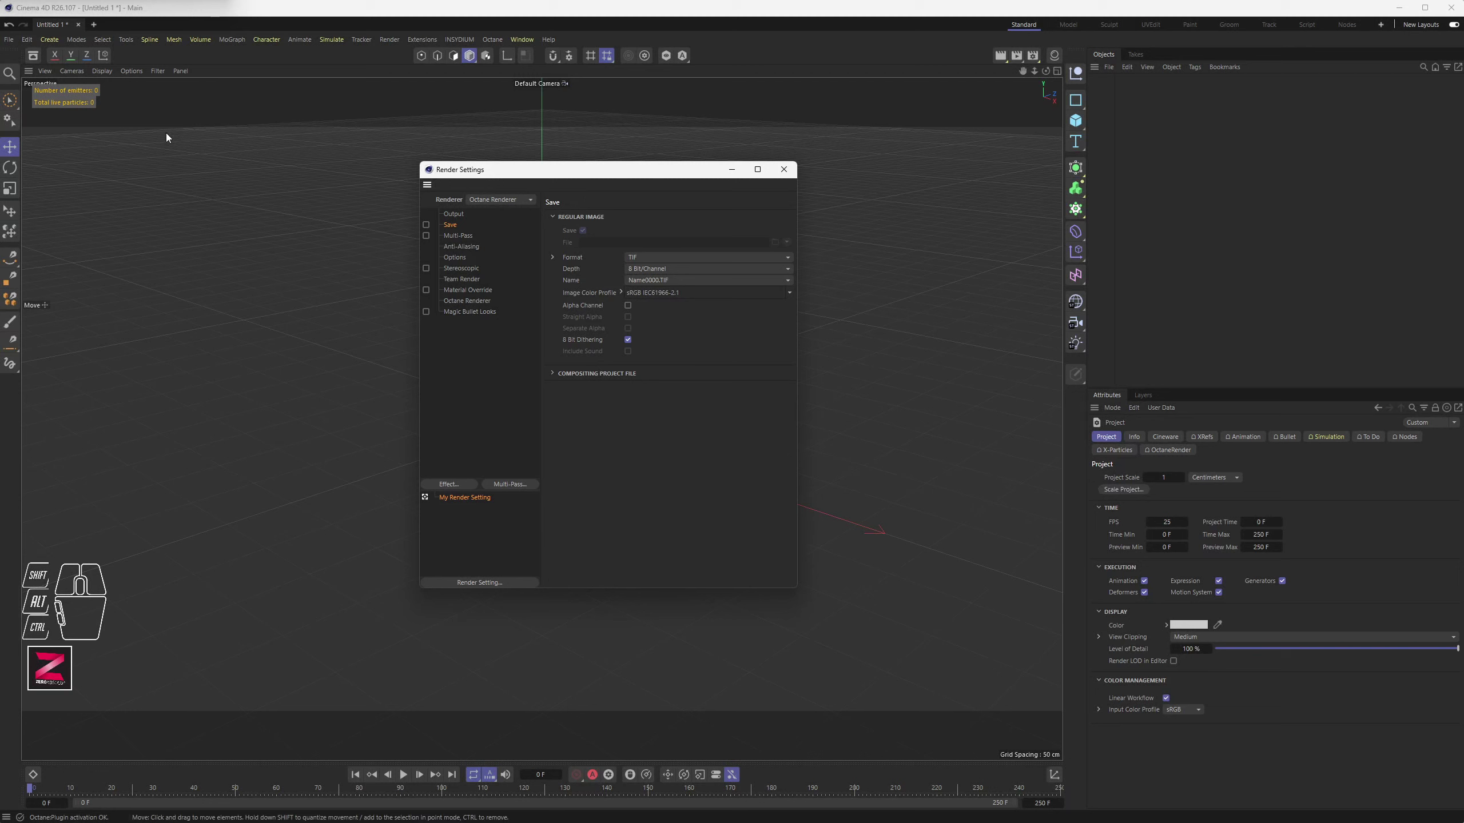
left_click(788, 177)
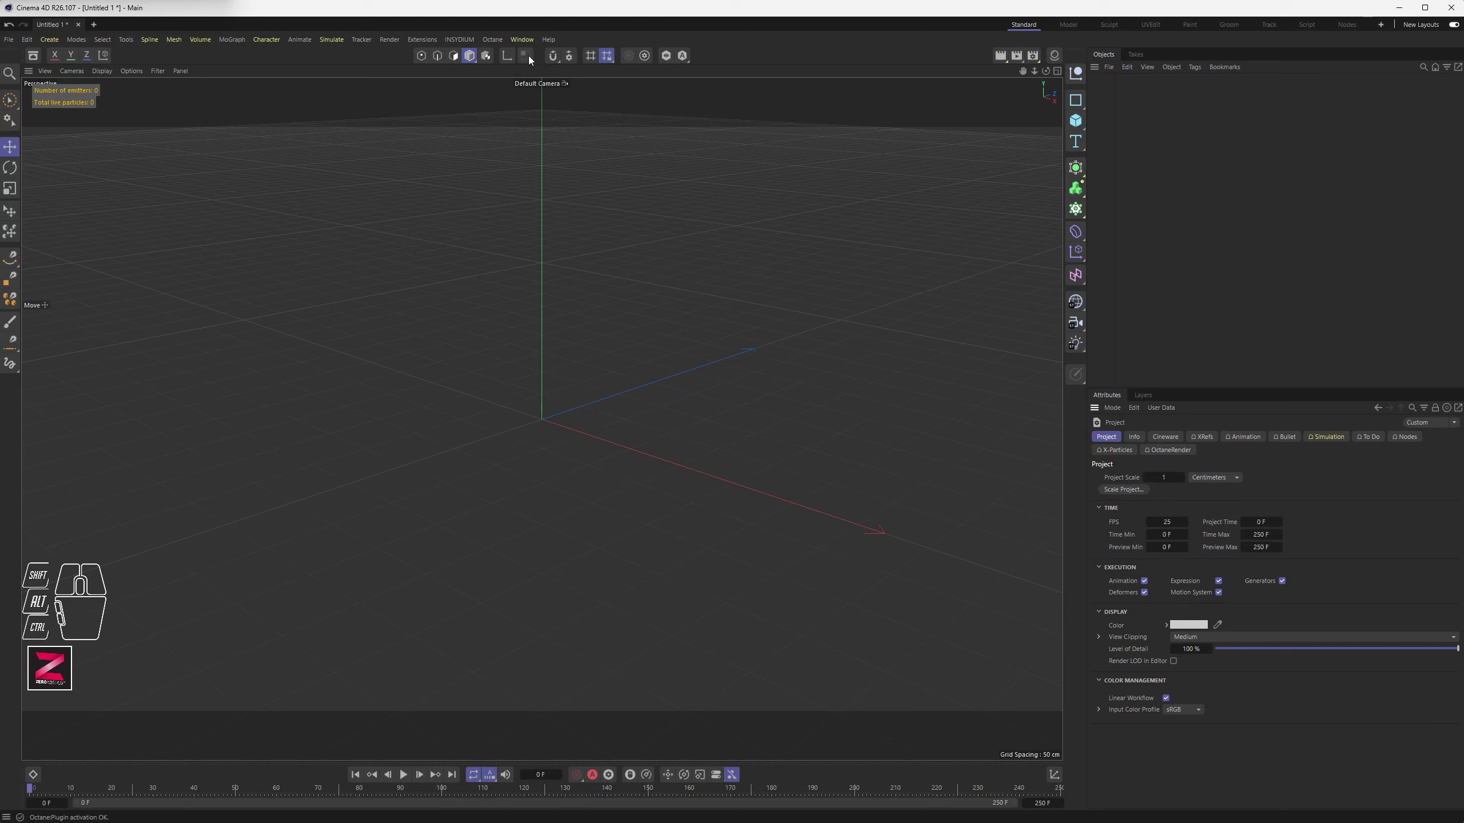
Save the empty configured project as the default scene via the menu
left_click_drag(523, 43, 934, 260)
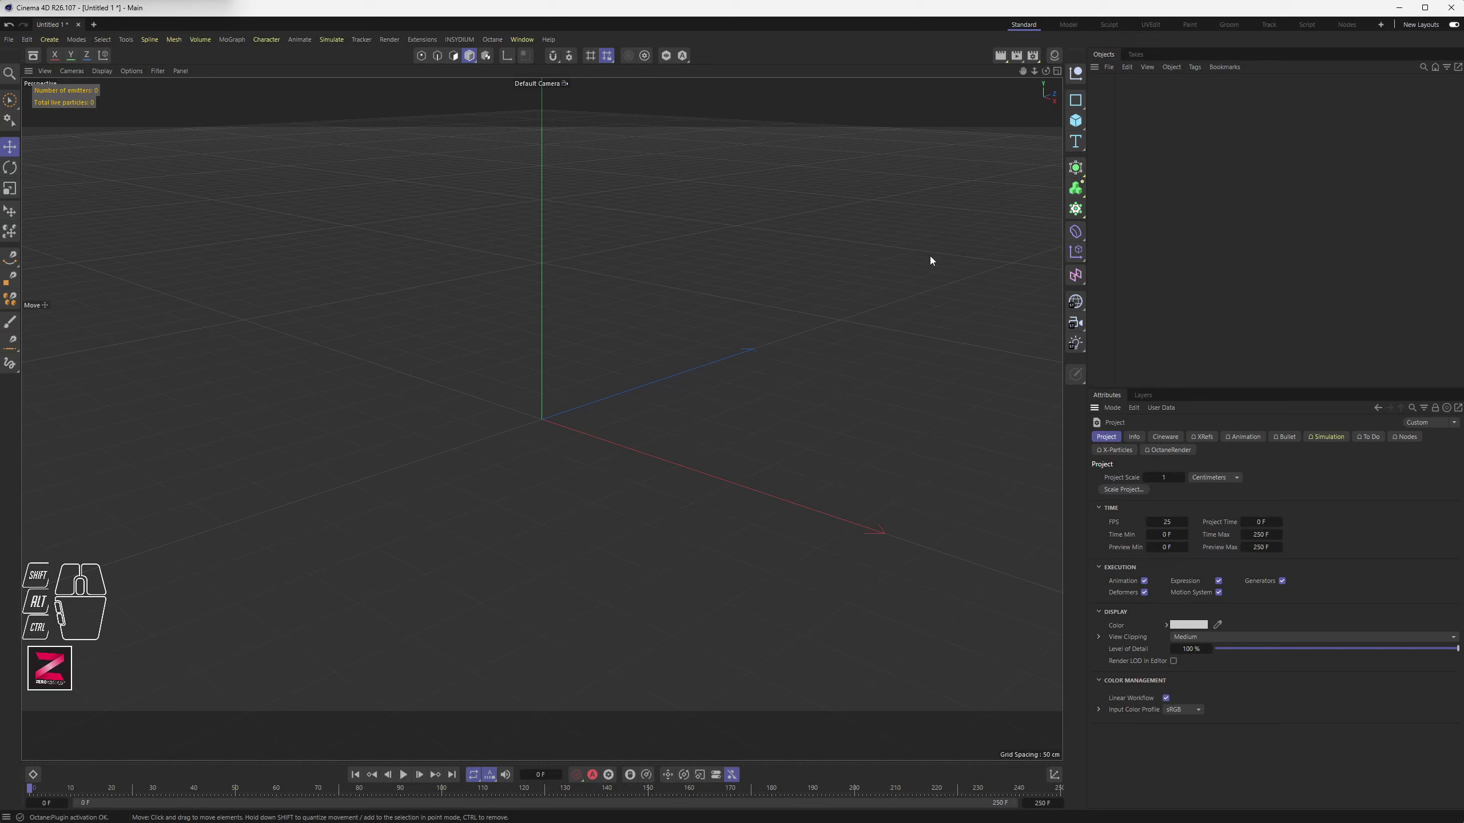
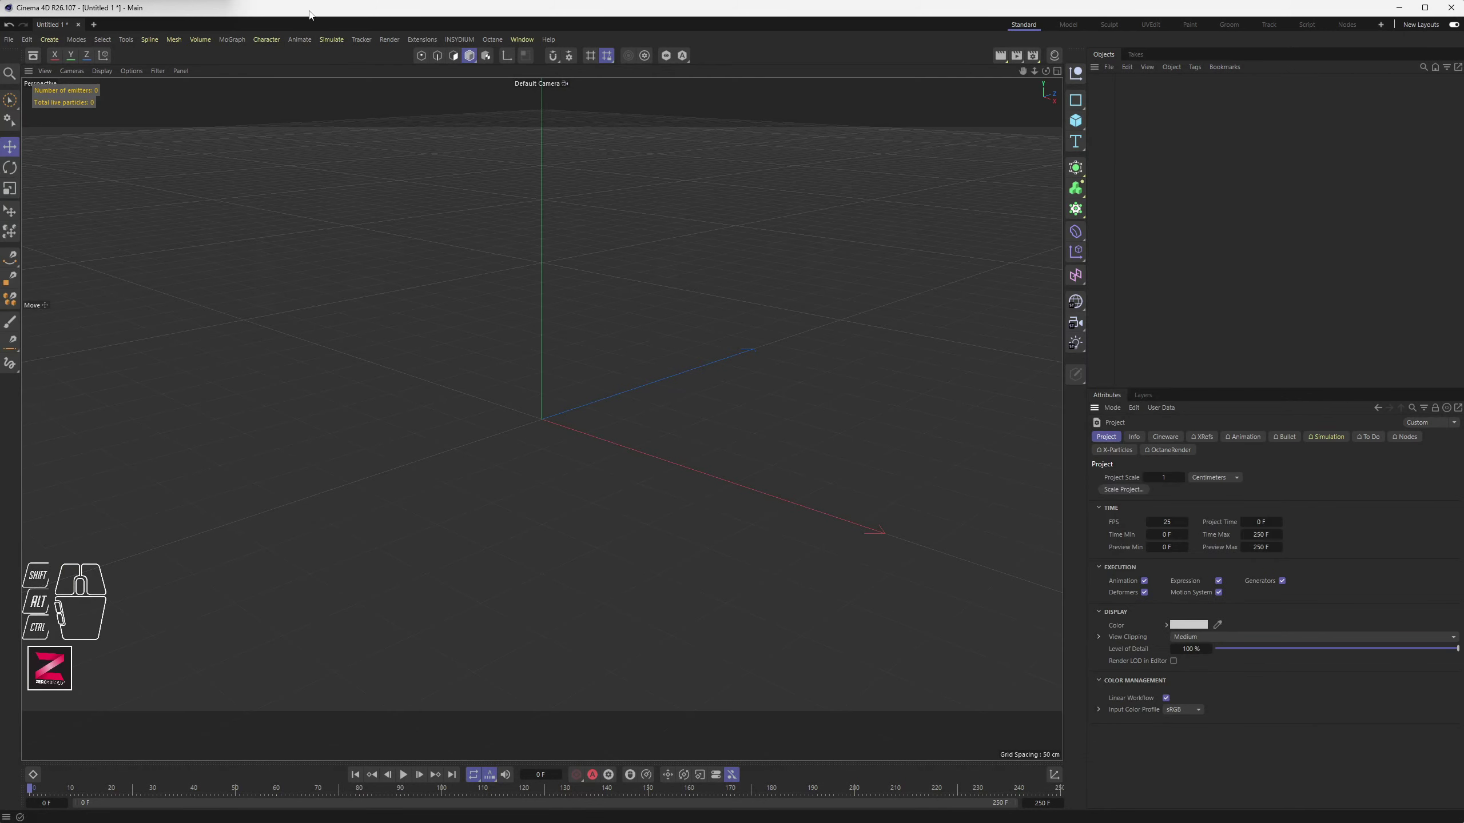
Open the user preferences folder from Preferences, close it, and reach Window > Customization
left_click_drag(30, 45, 58, 228)
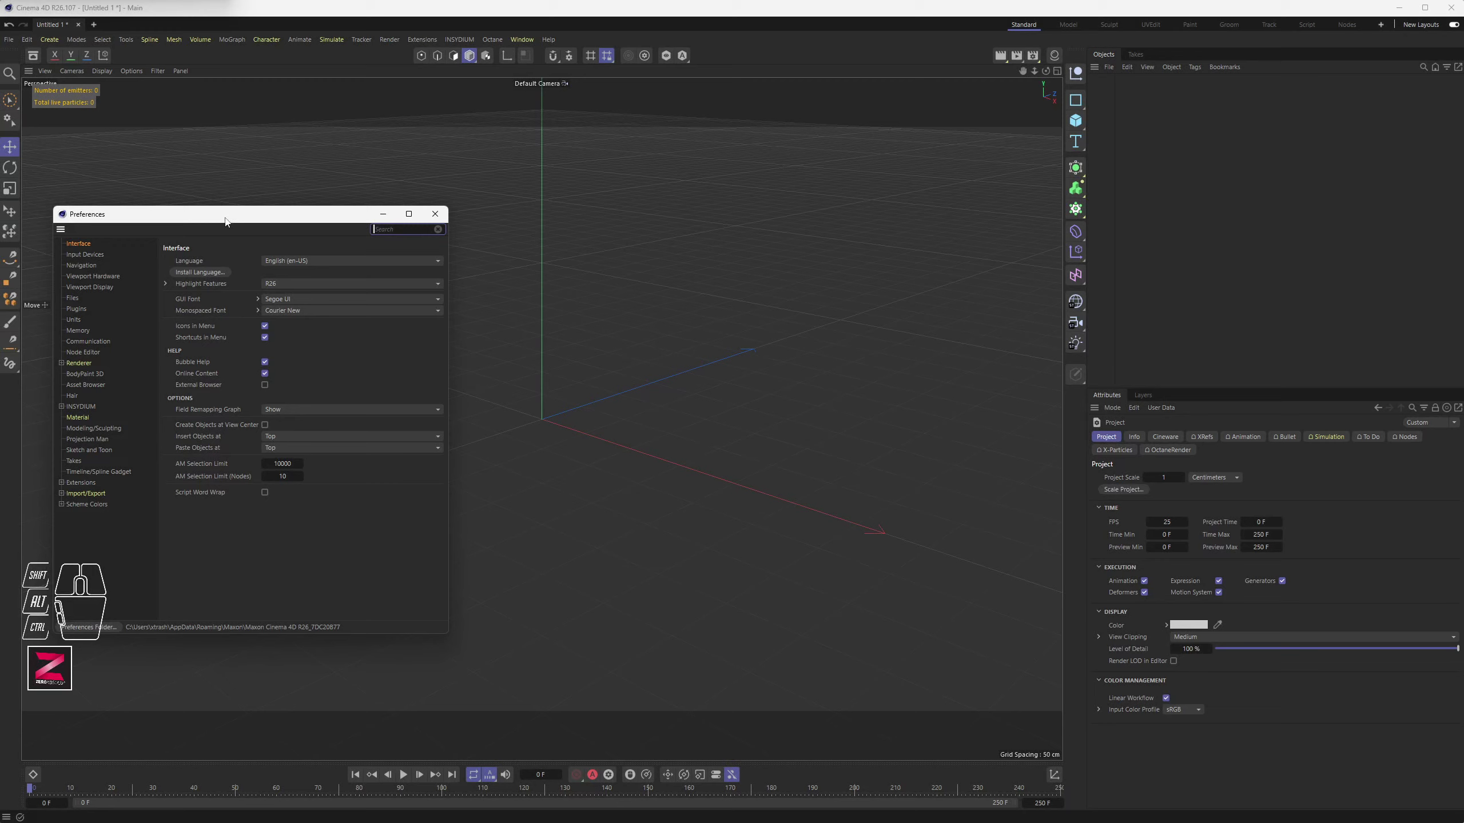
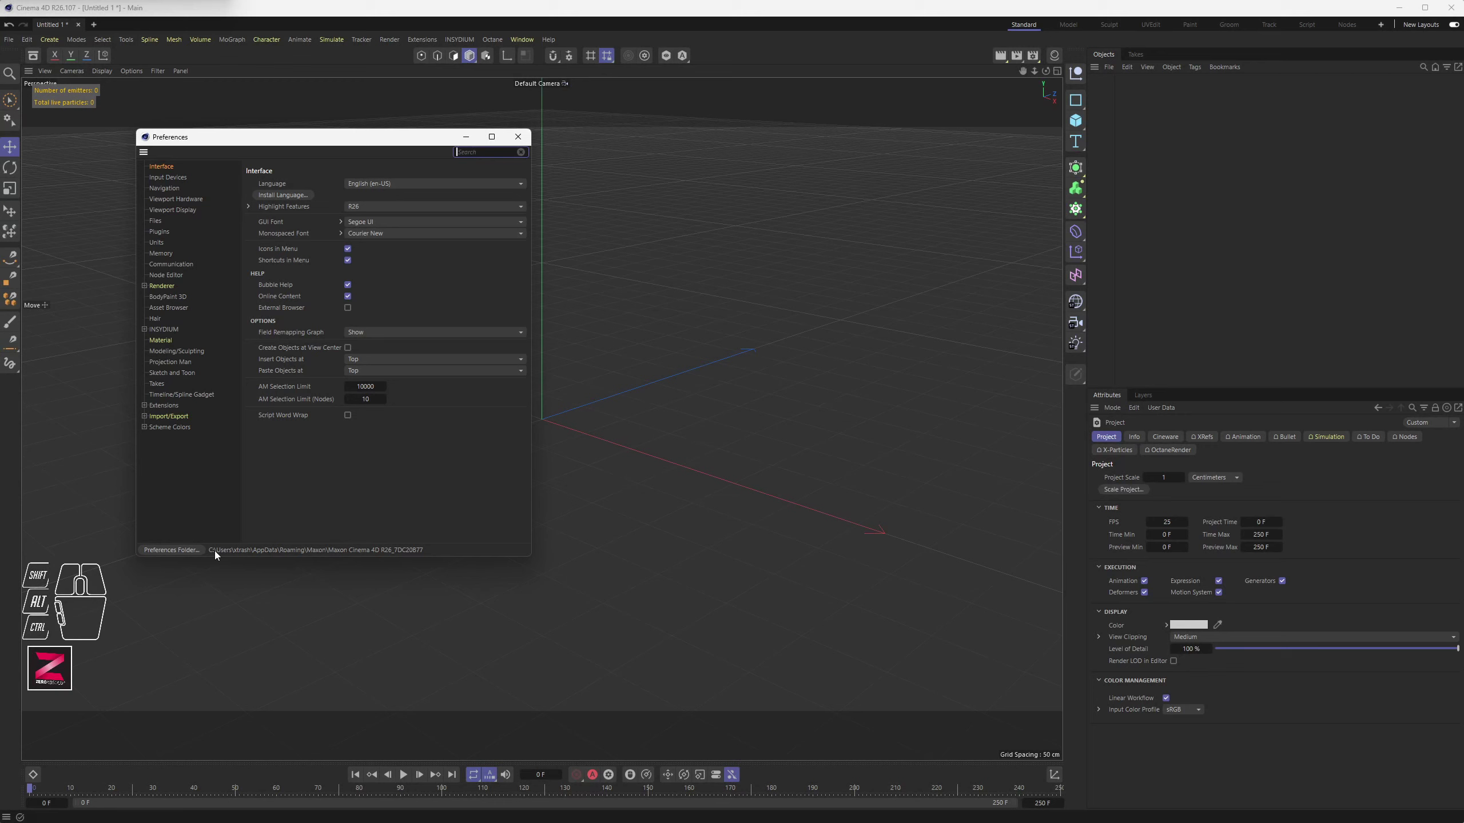
left_click_drag(217, 555, 282, 558)
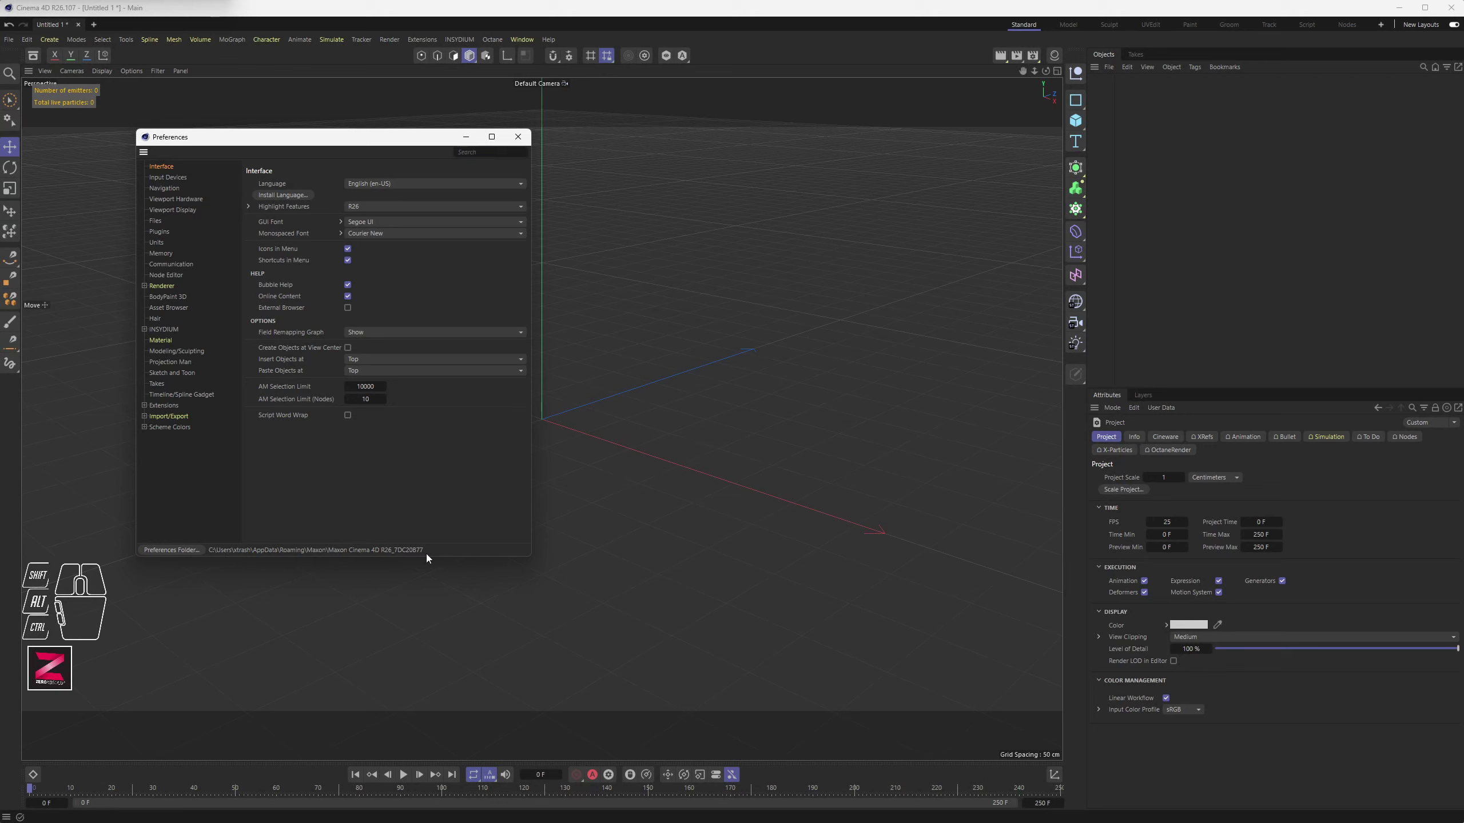
left_click(178, 556)
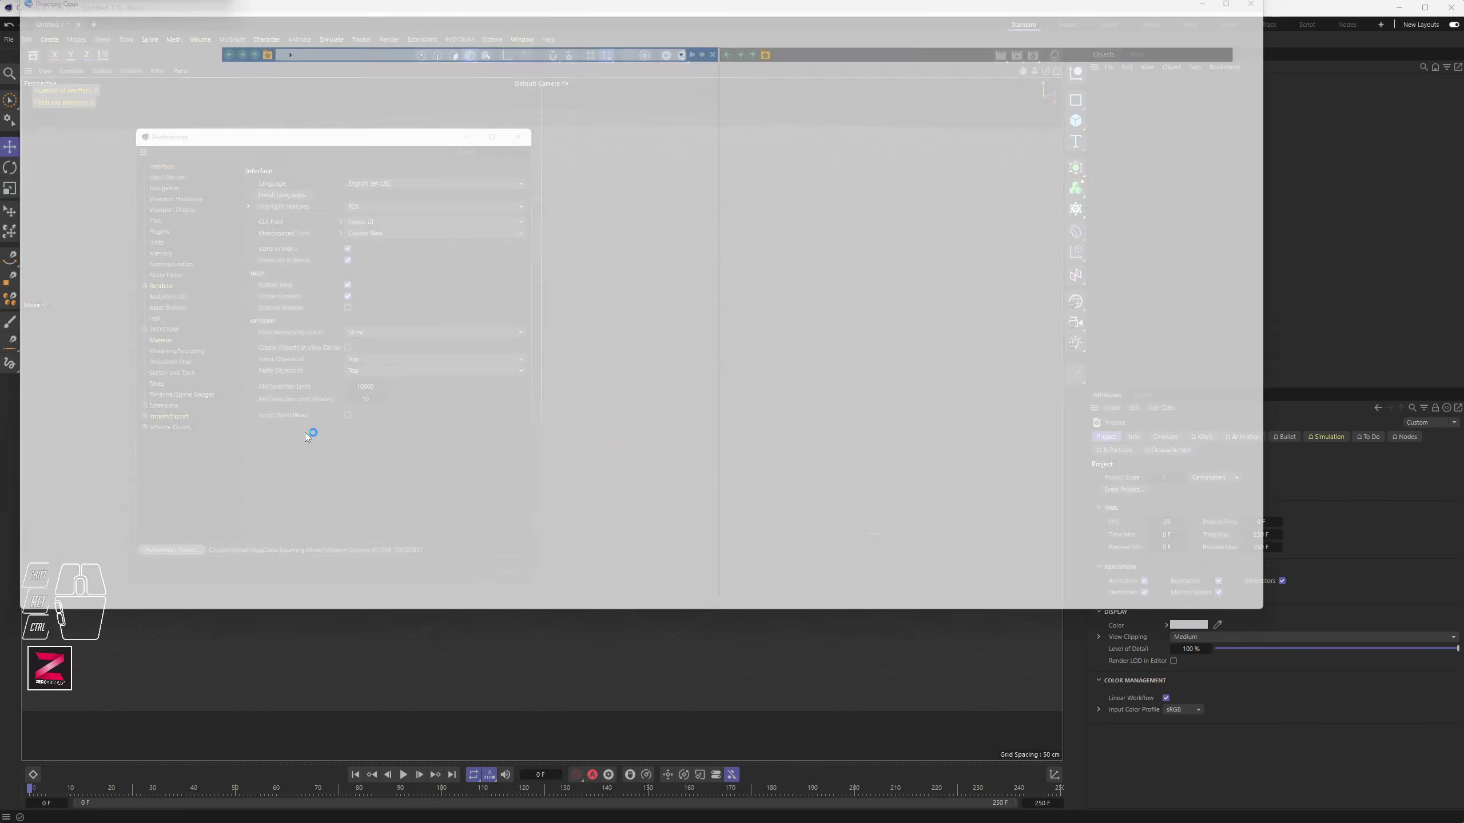
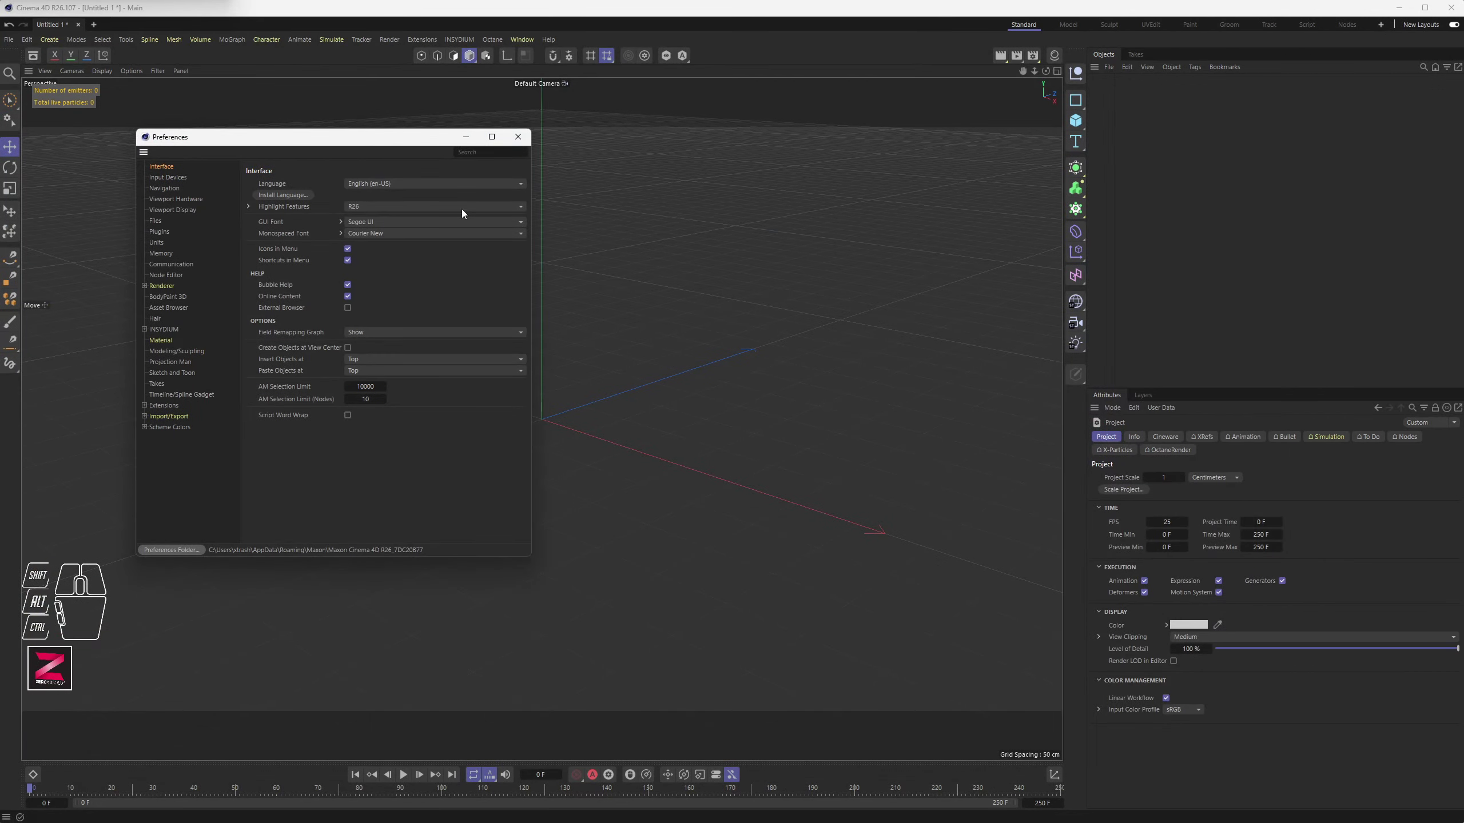
left_click(531, 143)
left_click_drag(527, 44, 725, 260)
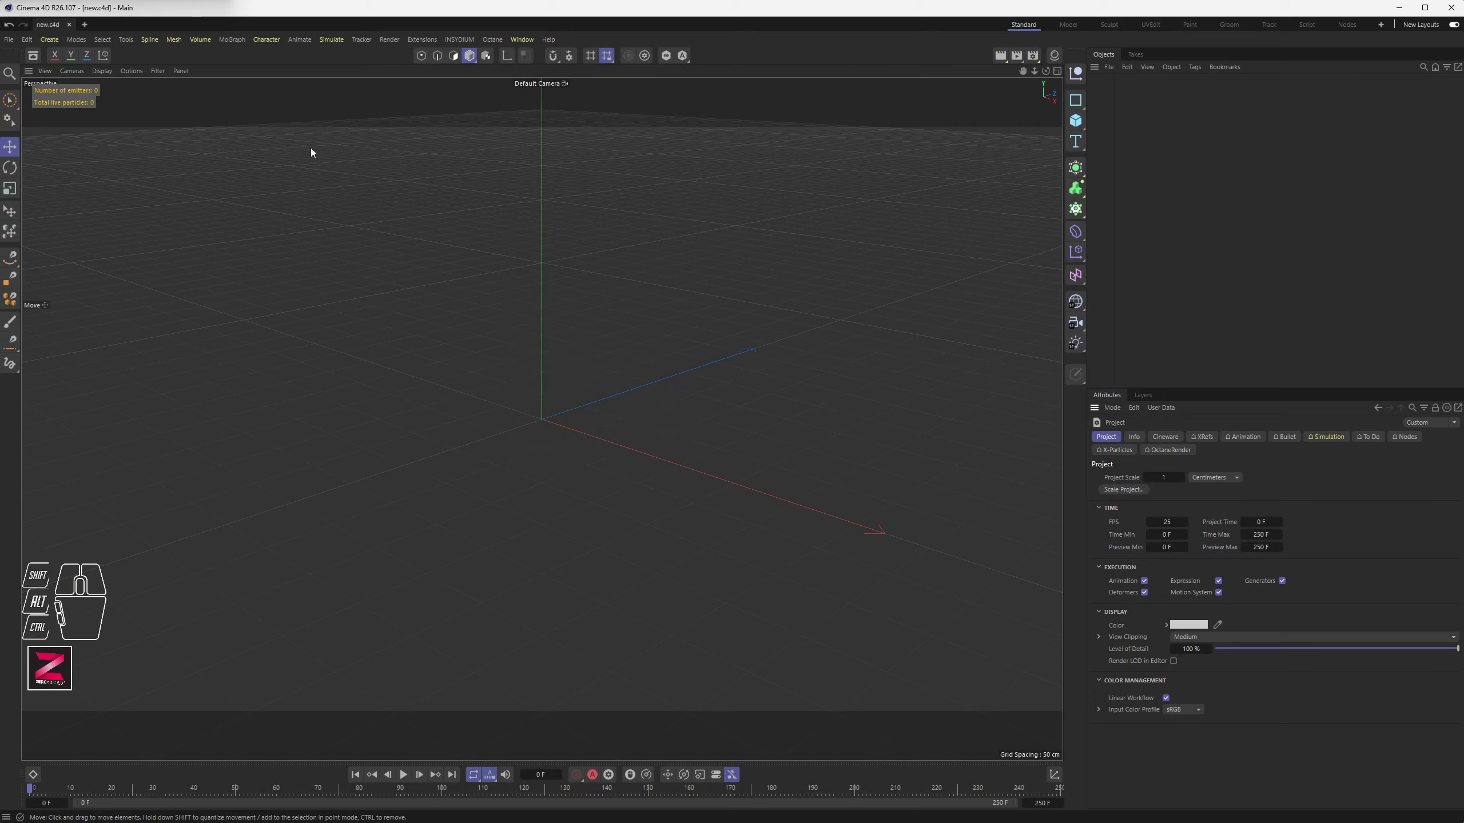
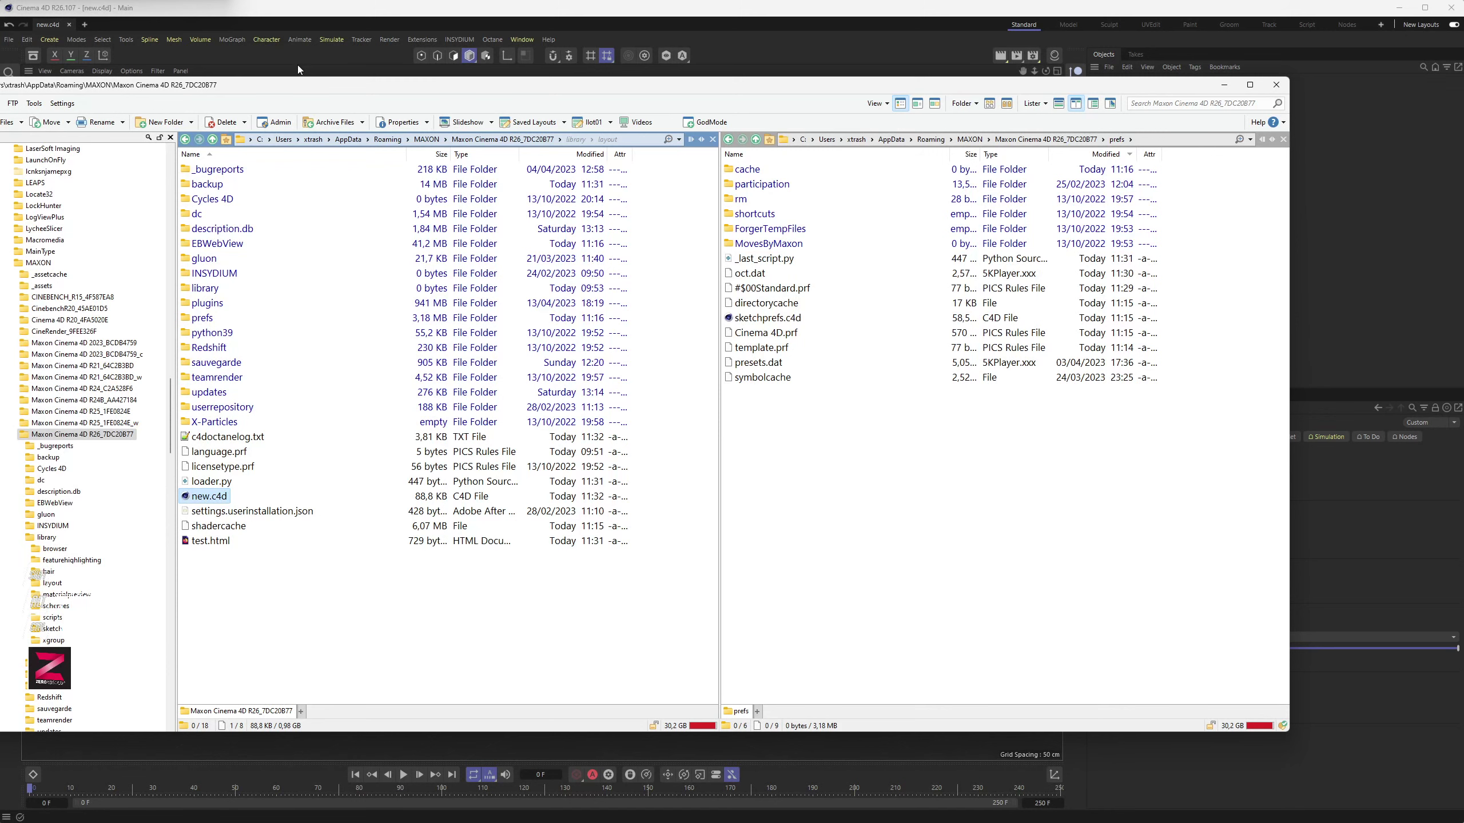
Start a new project to test the saved new.c4d default scene
left_click(335, 13)
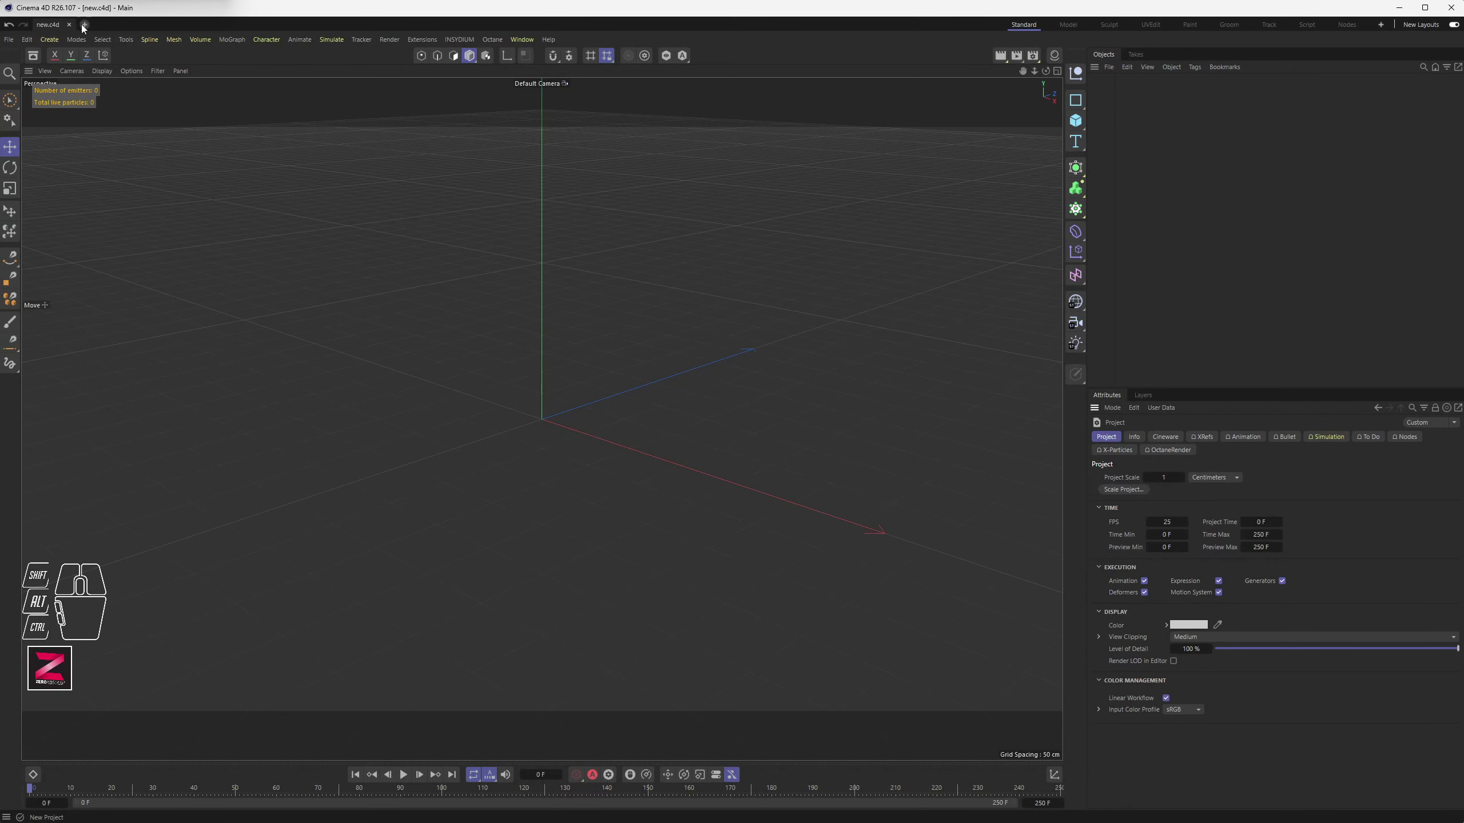
Confirm the fresh project has 25 fps, 250 frames and Octane Renderer, closing Render Settings
left_click(91, 29)
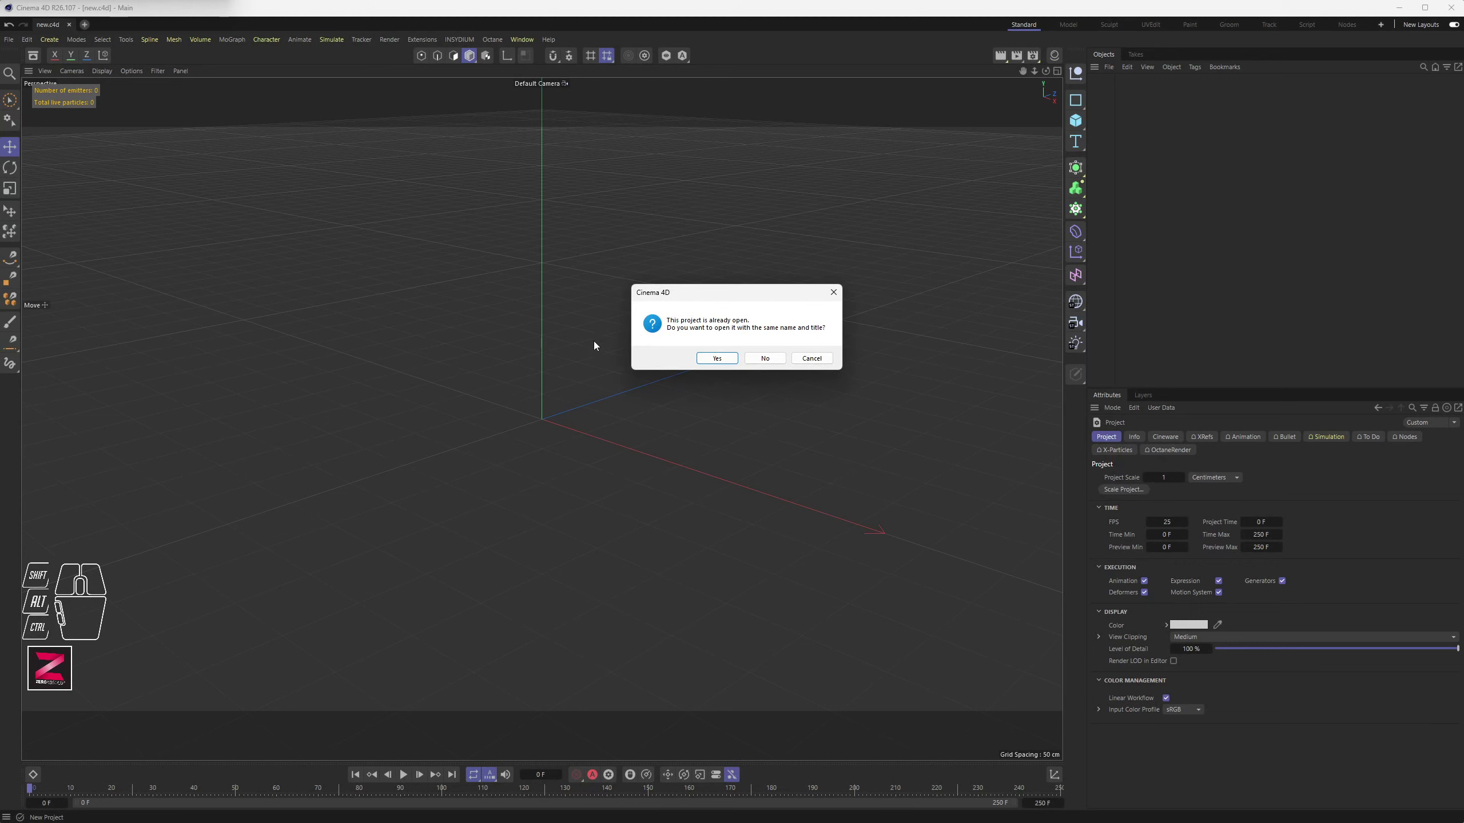
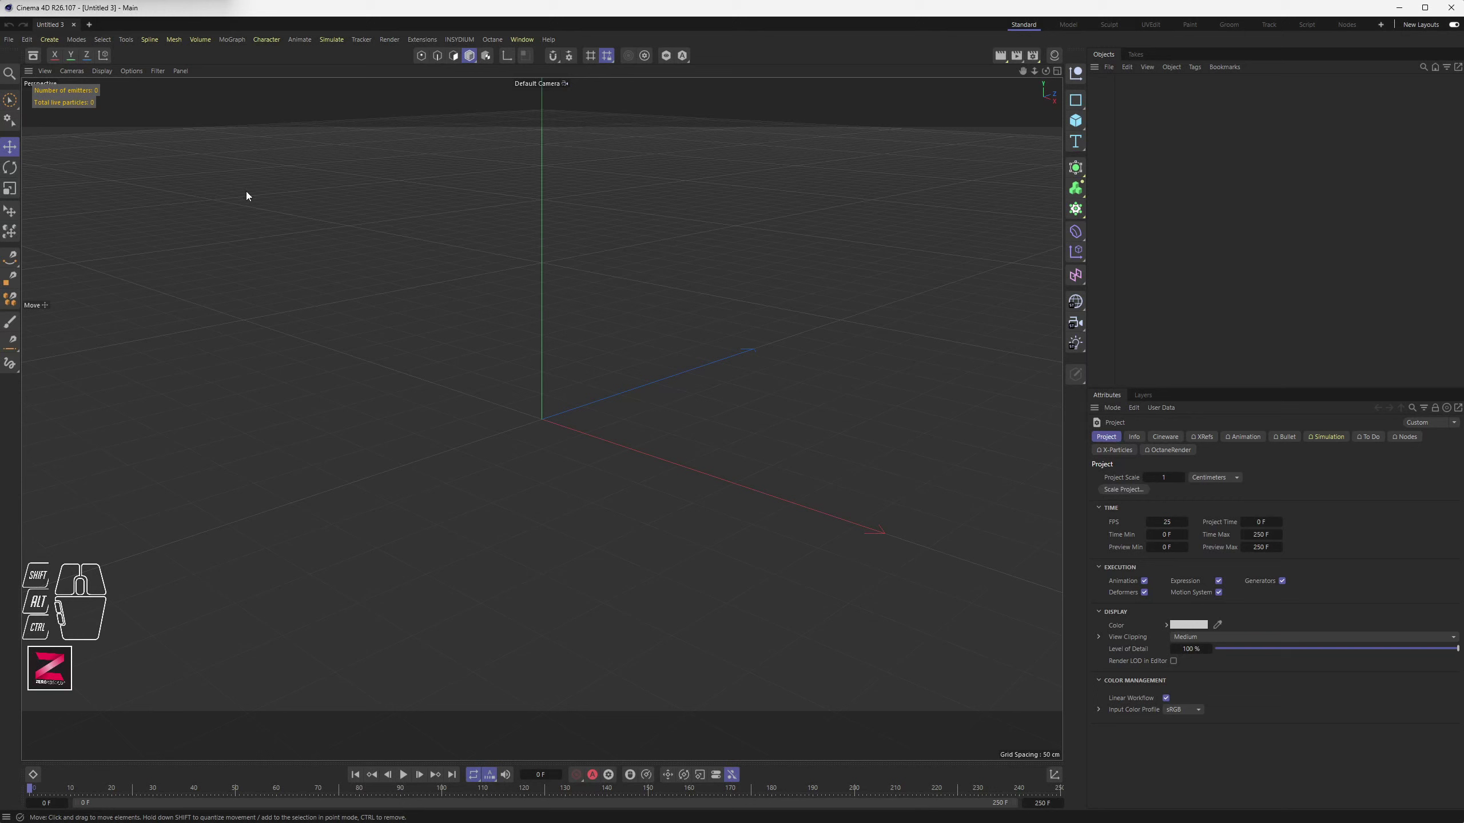
left_click(1156, 524)
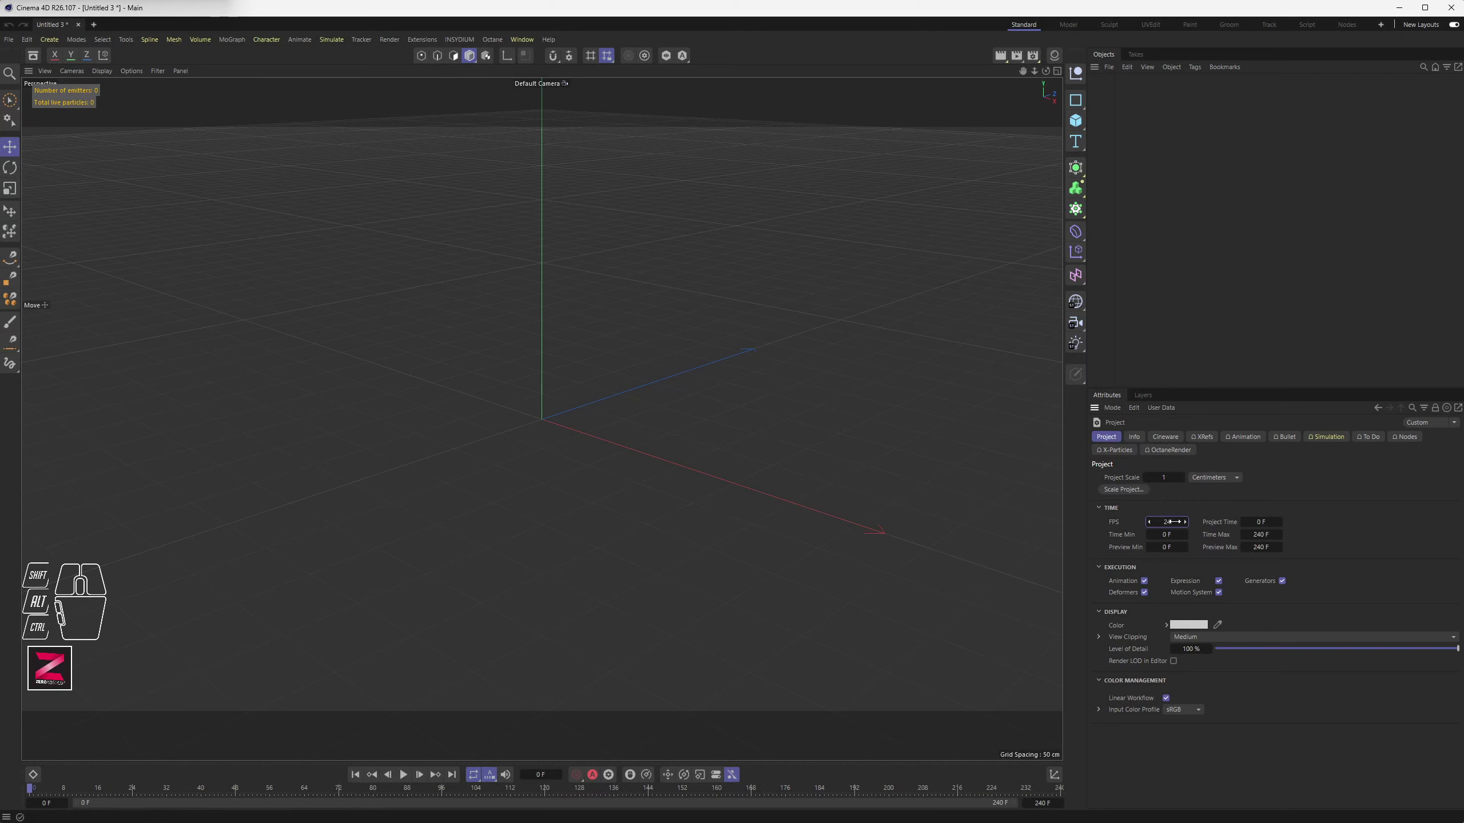
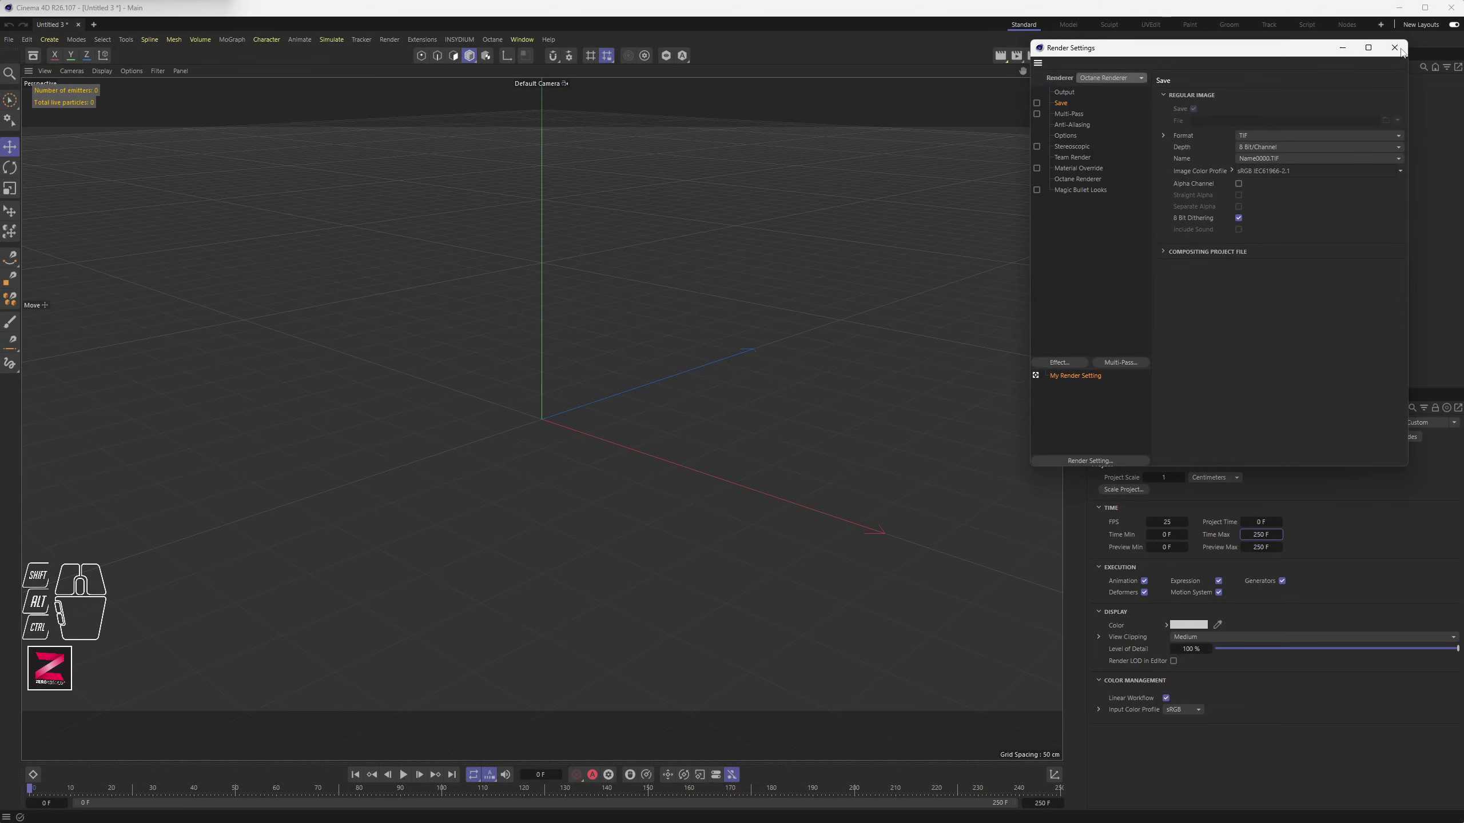
left_click(1404, 54)
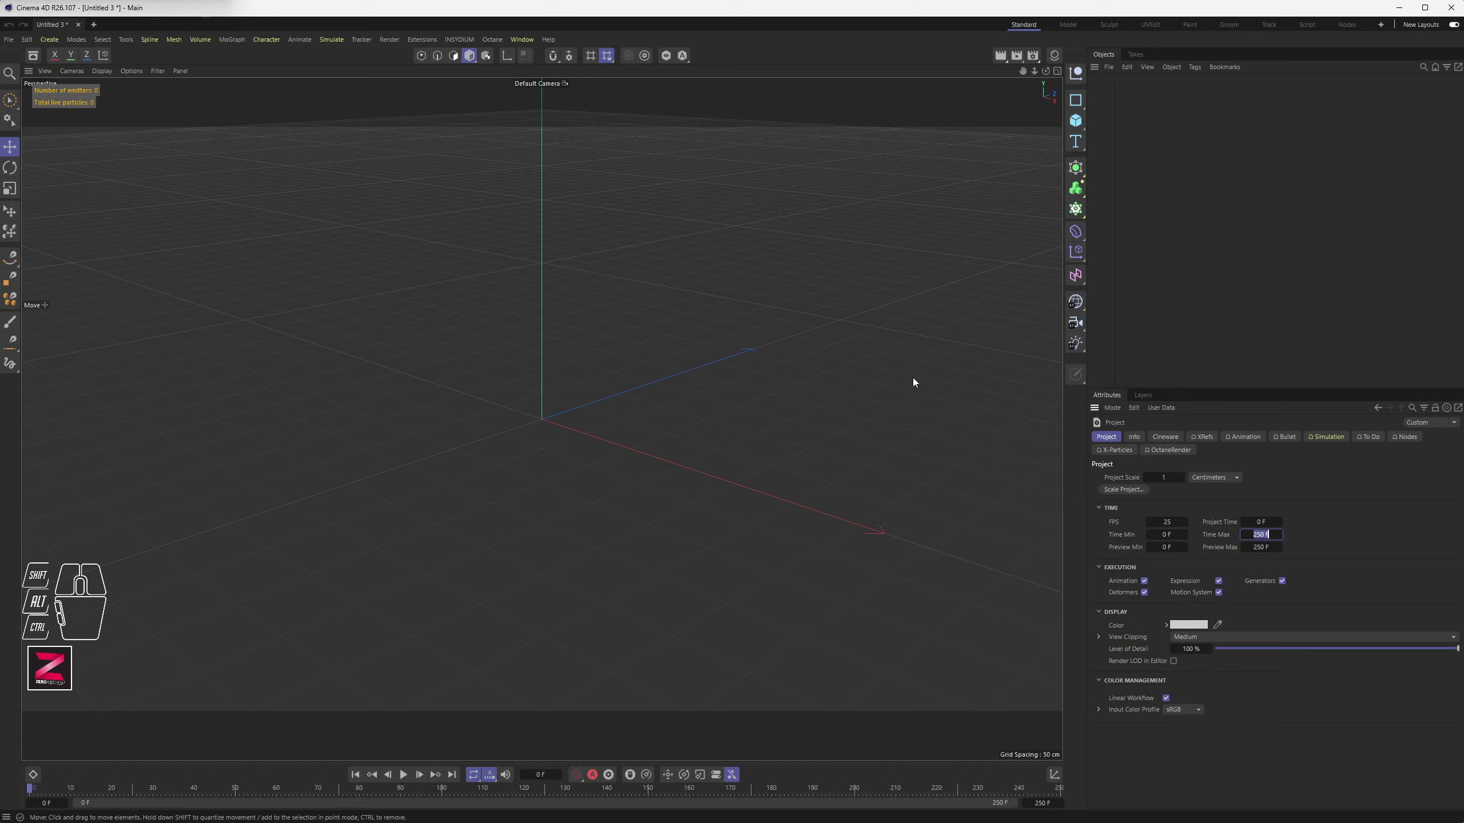
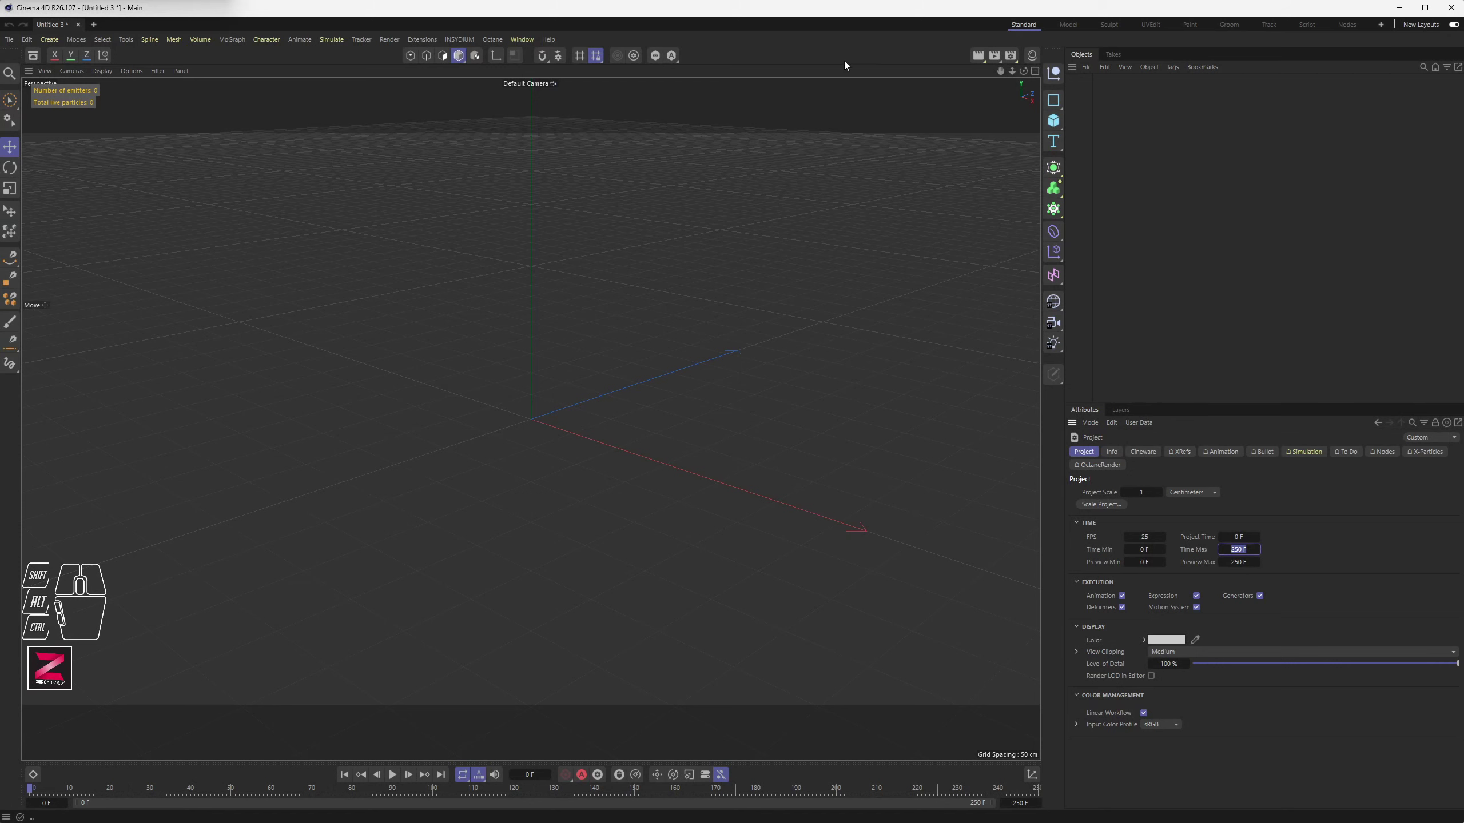
Dock a Material Manager to the right of the viewport
left_click_drag(526, 43, 545, 239)
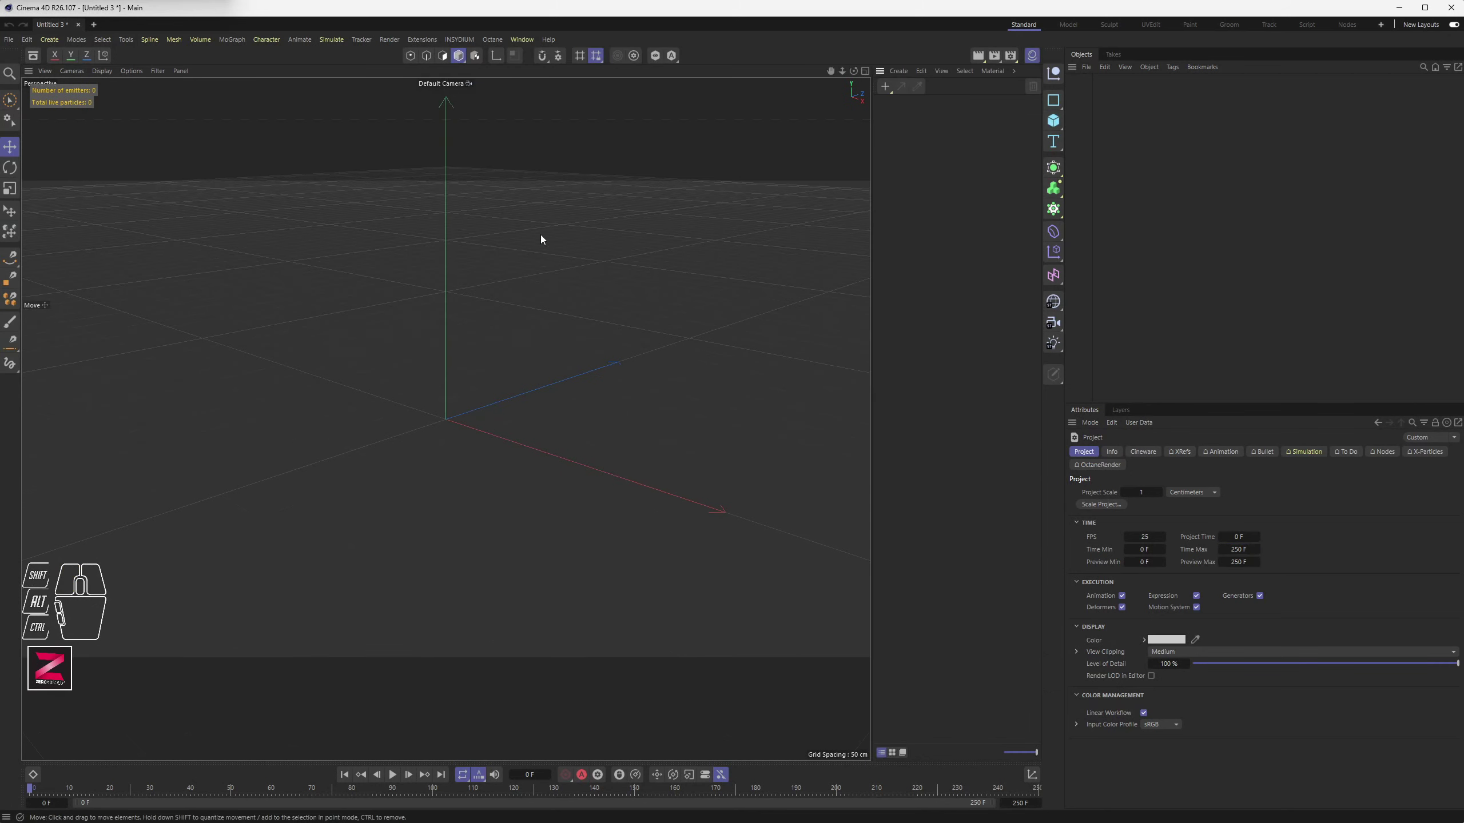
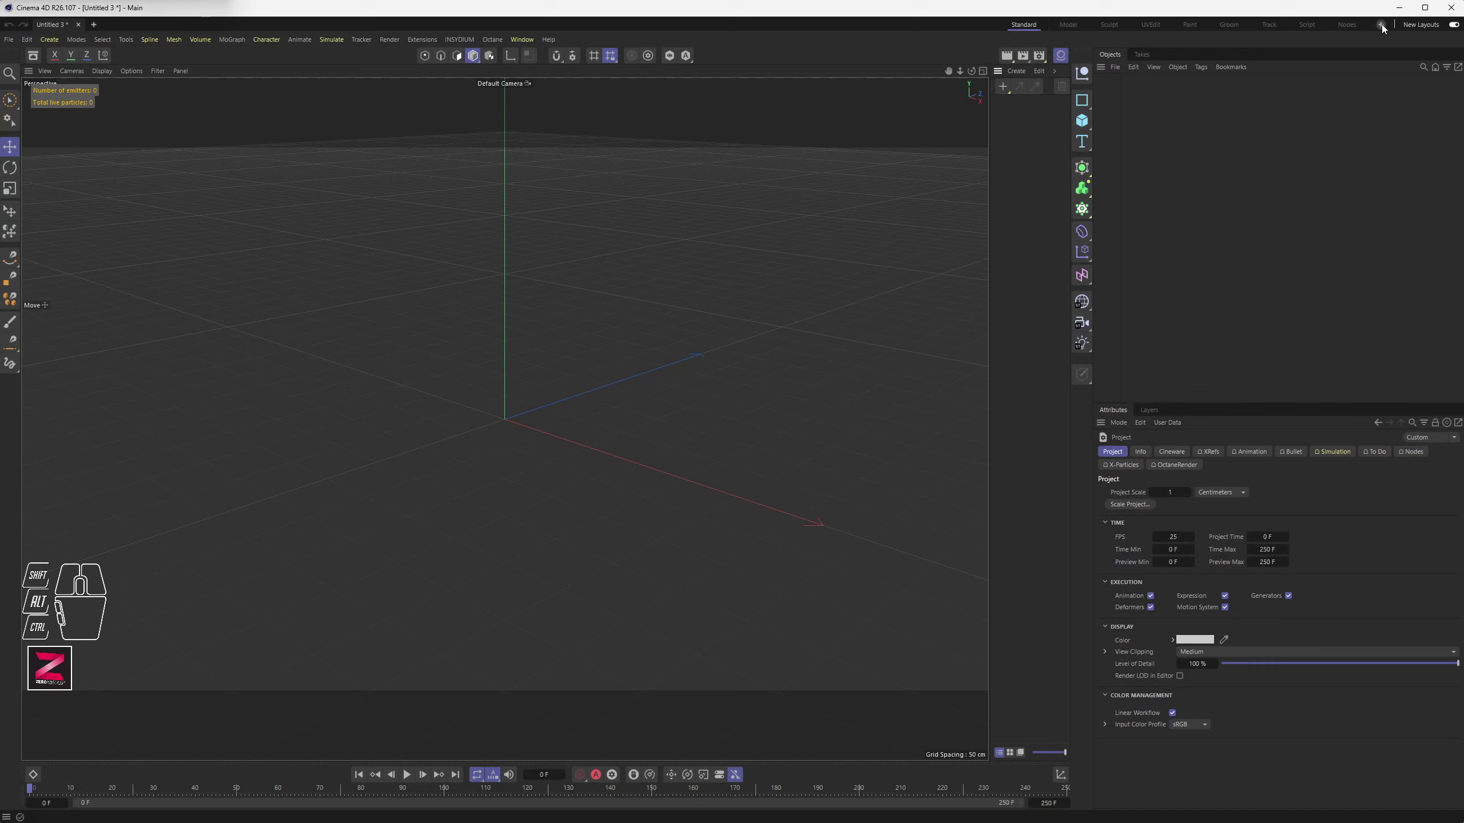
Move the new layout to the front of the layout tabs and rename it Startup
left_click_drag(1386, 29, 1411, 195)
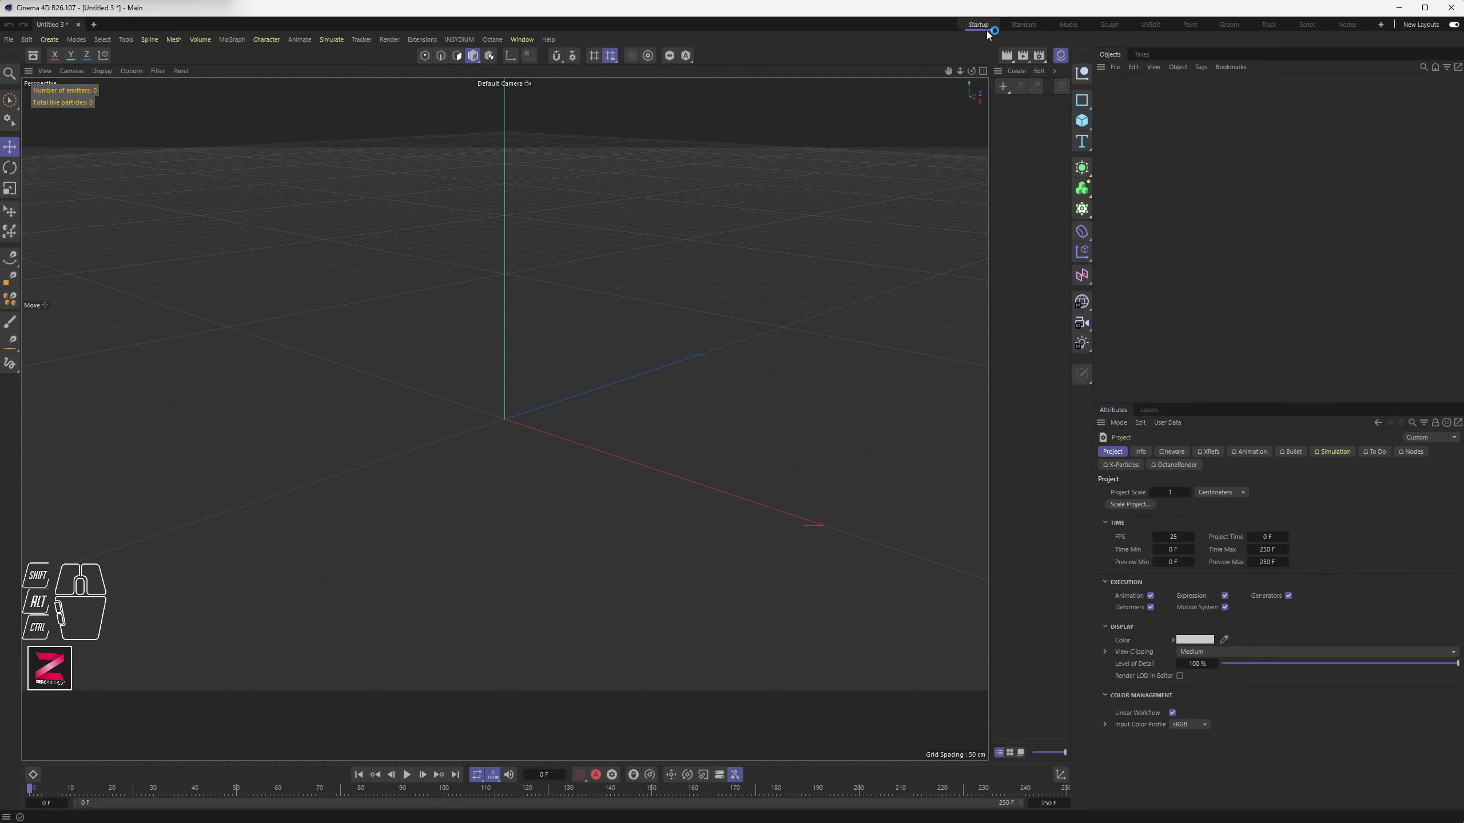
left_click(979, 25)
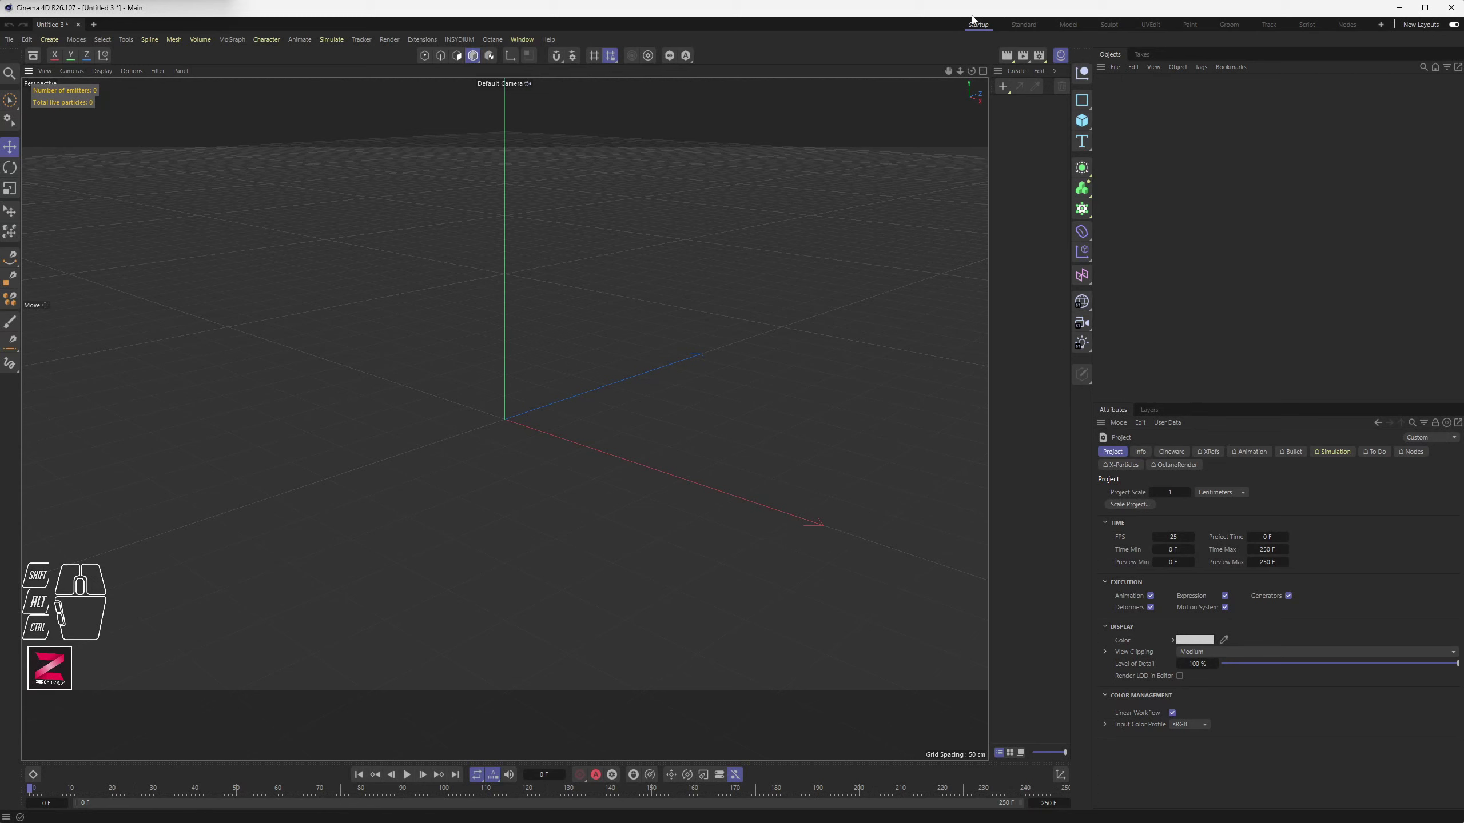
left_click_drag(1389, 28, 742, 164)
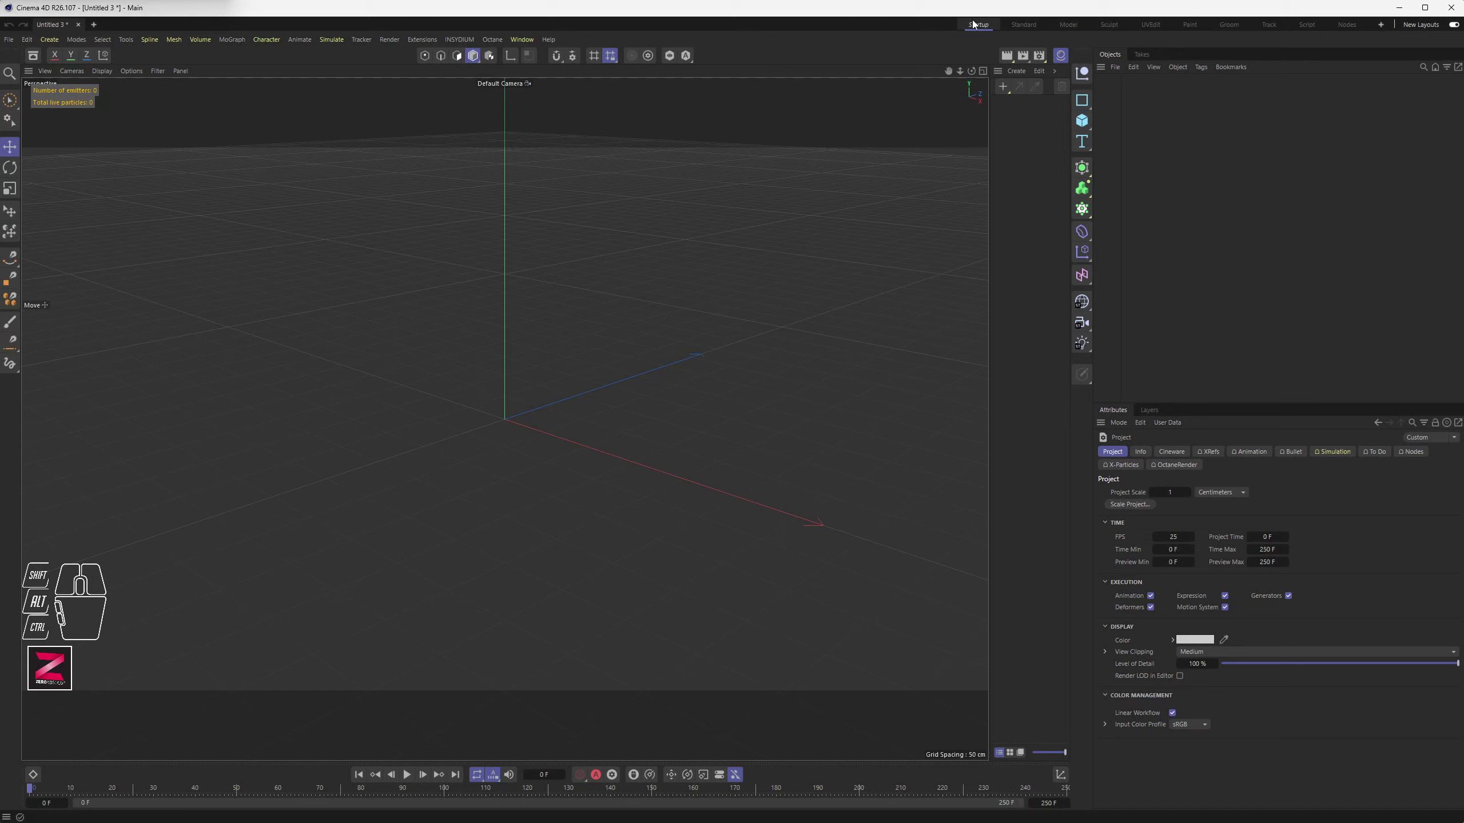
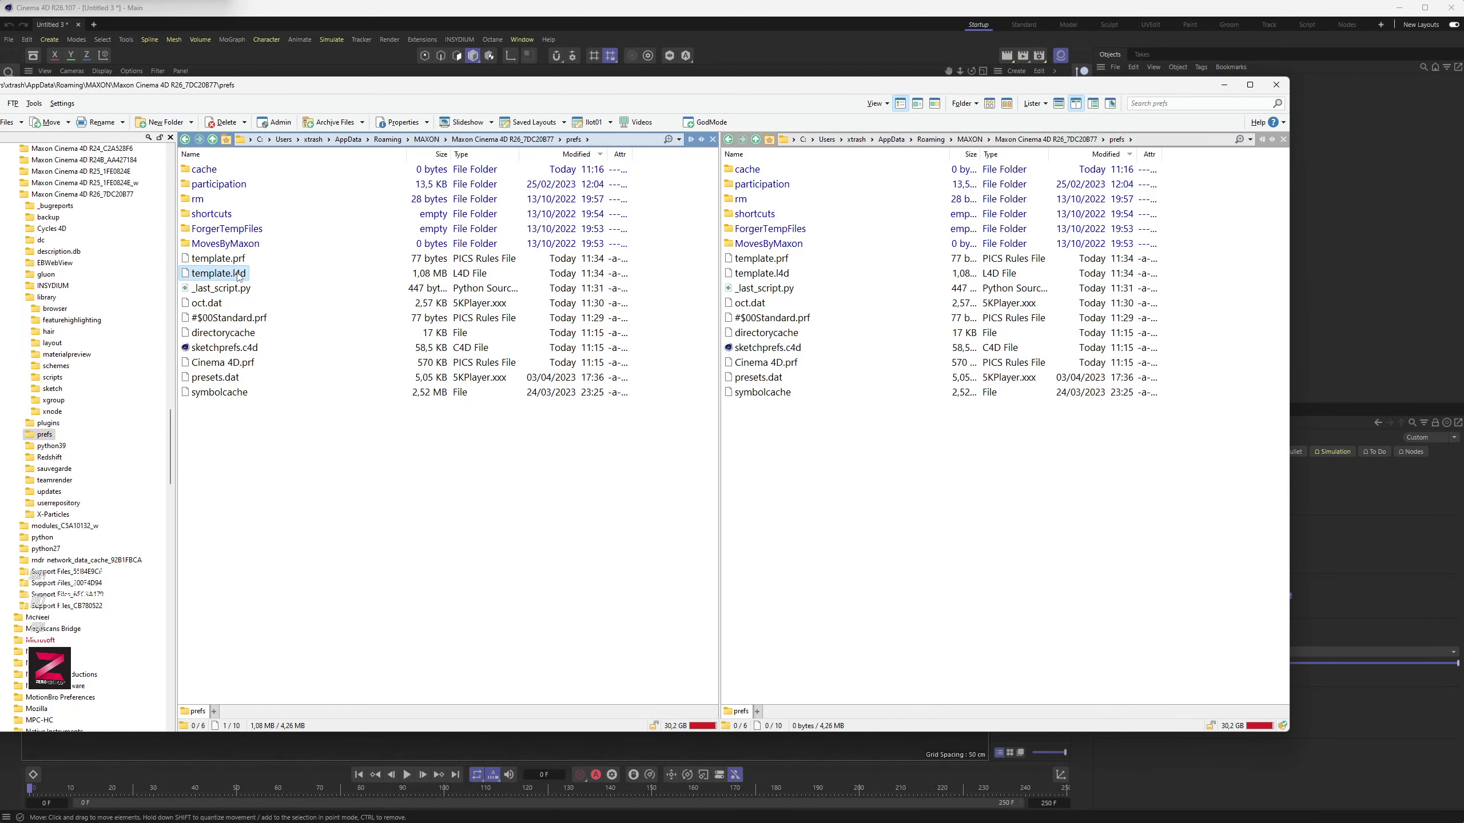
Check template.l4d in the R26 prefs folder in Total Commander, then quit Cinema 4D
left_click(769, 16)
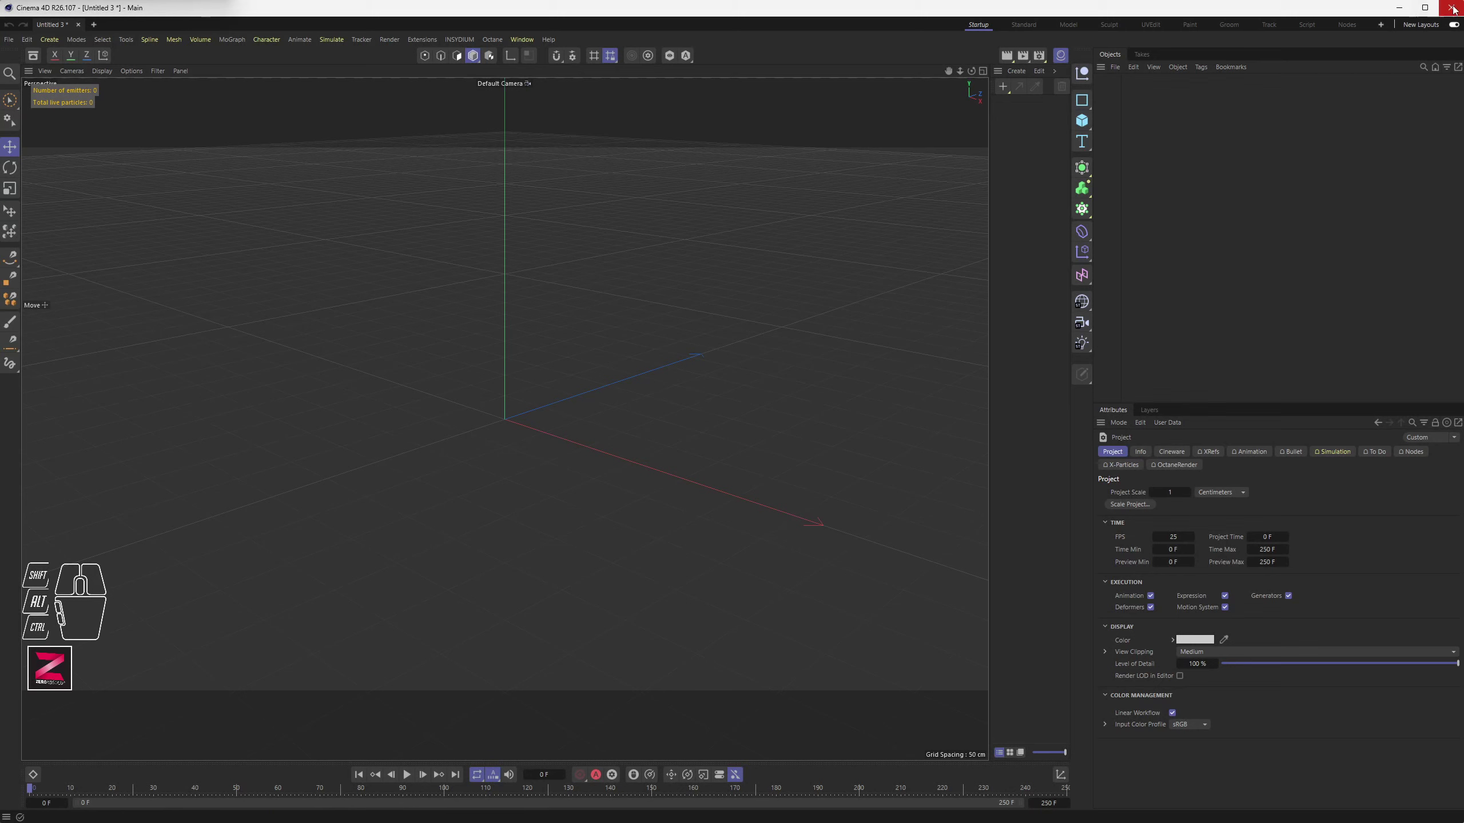
left_click(1458, 11)
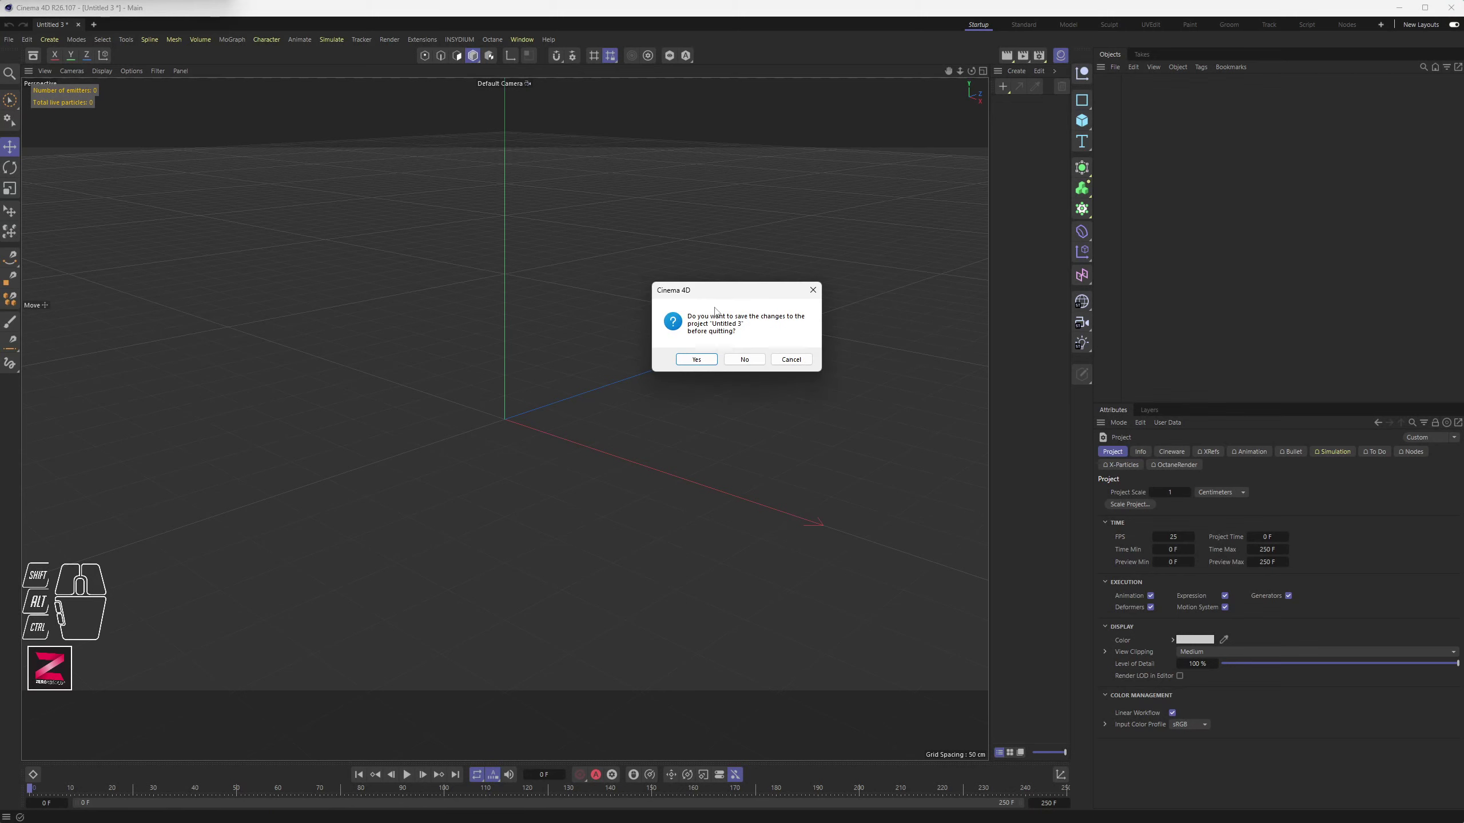
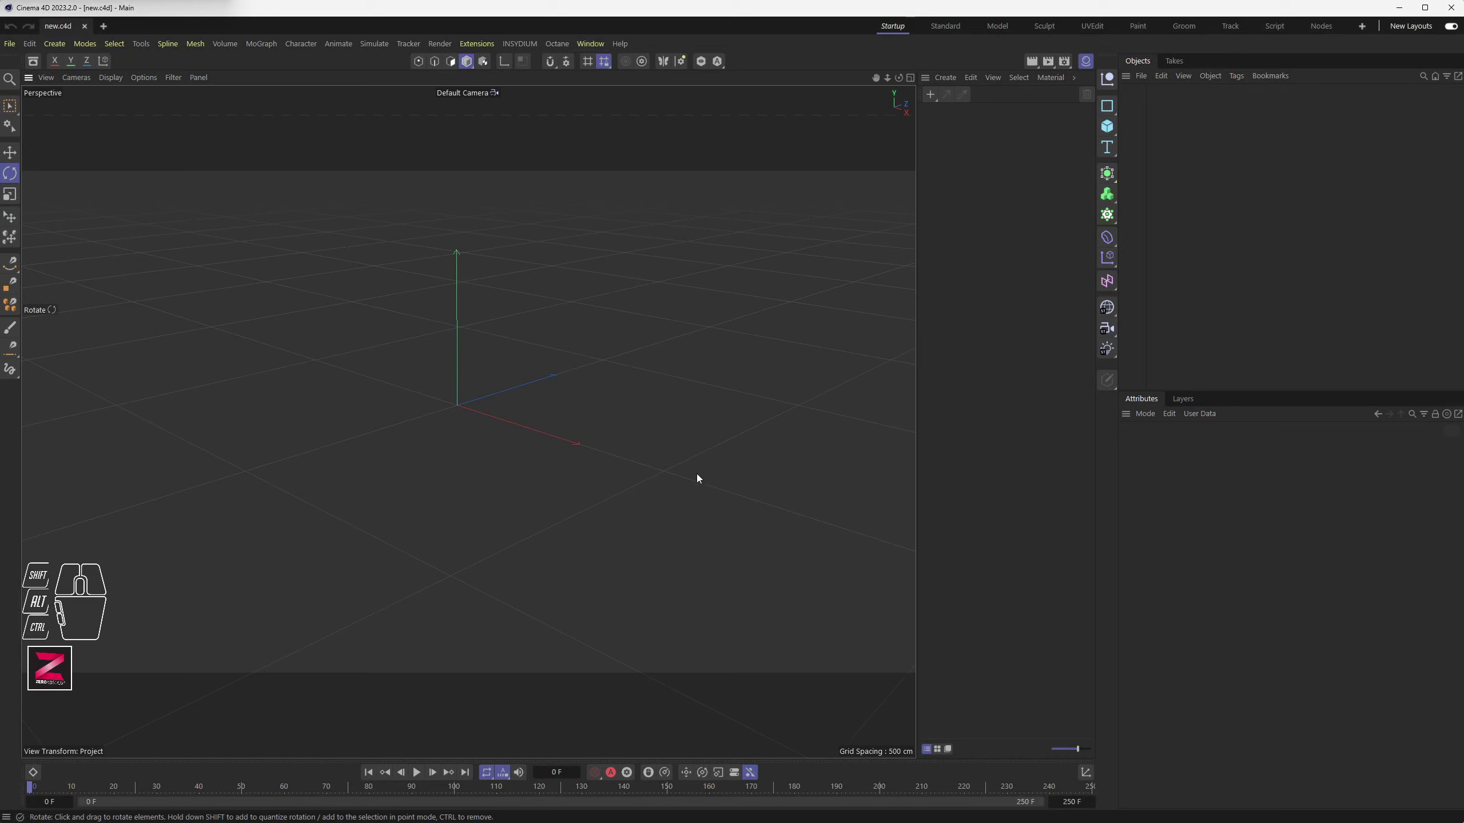
Add a cube to the relaunched scene opened in the Startup layout
left_click(1111, 126)
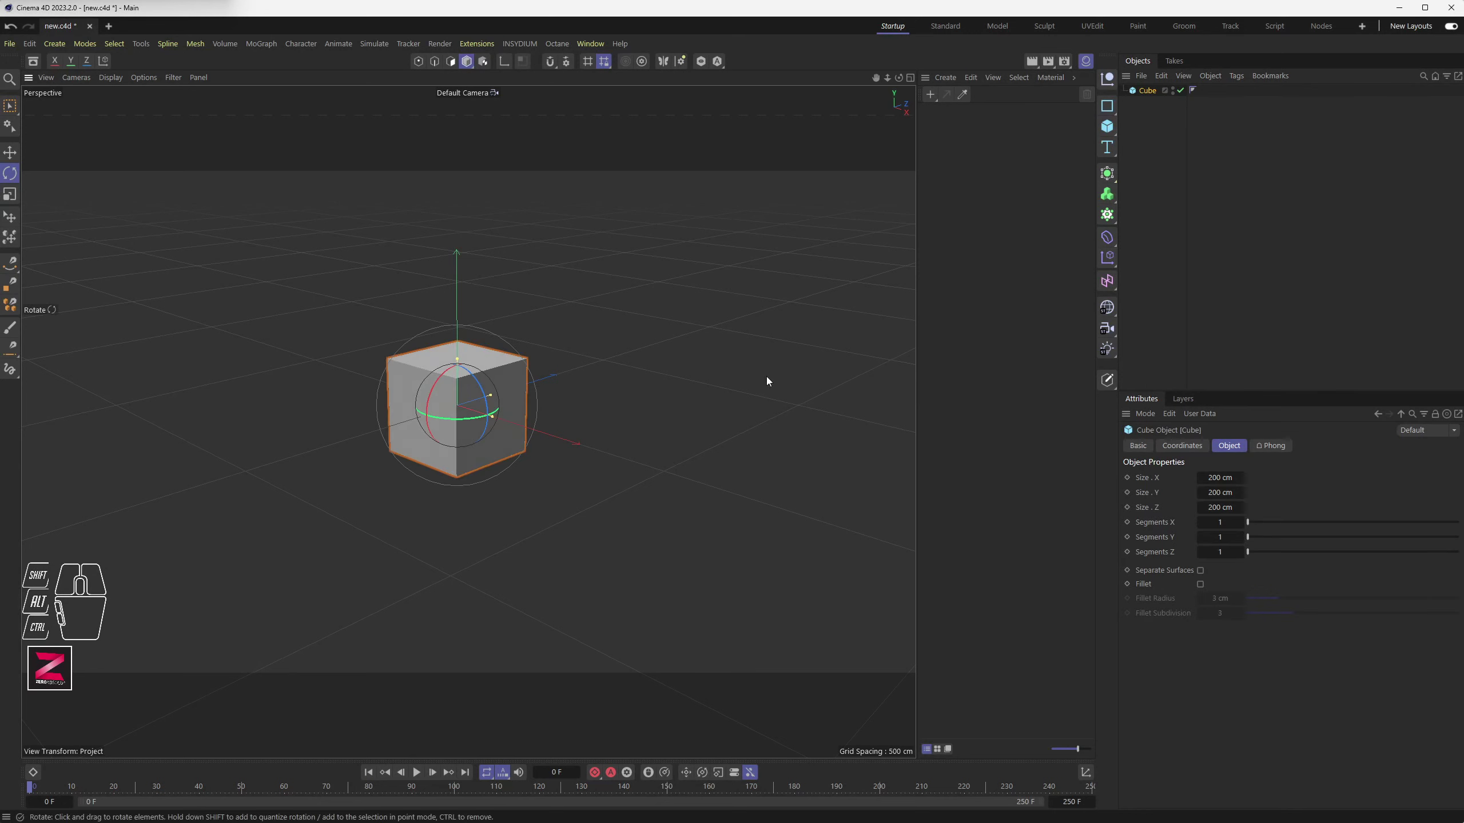
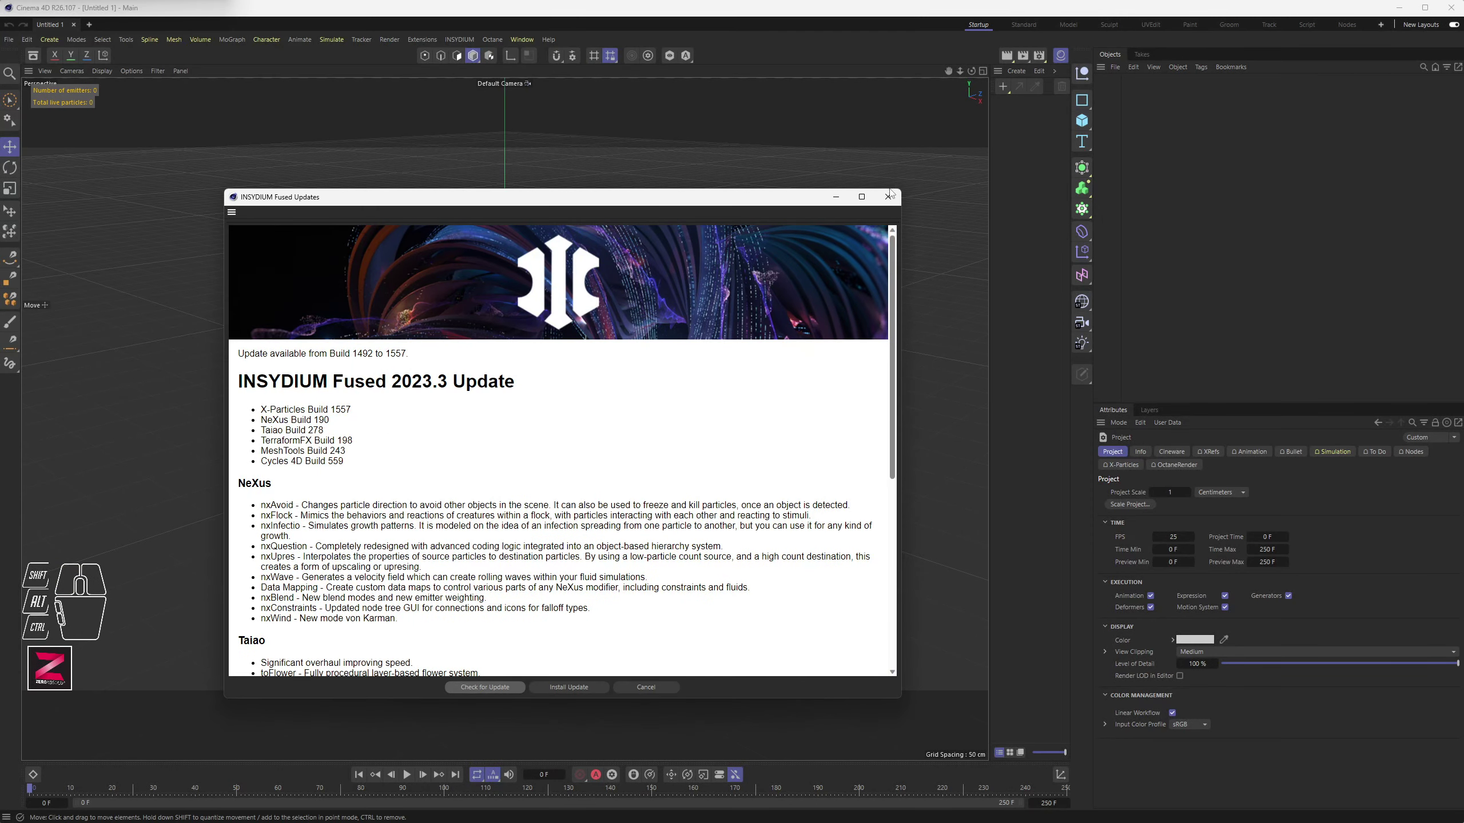
Dismiss the INSYDIUM Fused Updates window to reveal the untitled startup scene
left_click(894, 198)
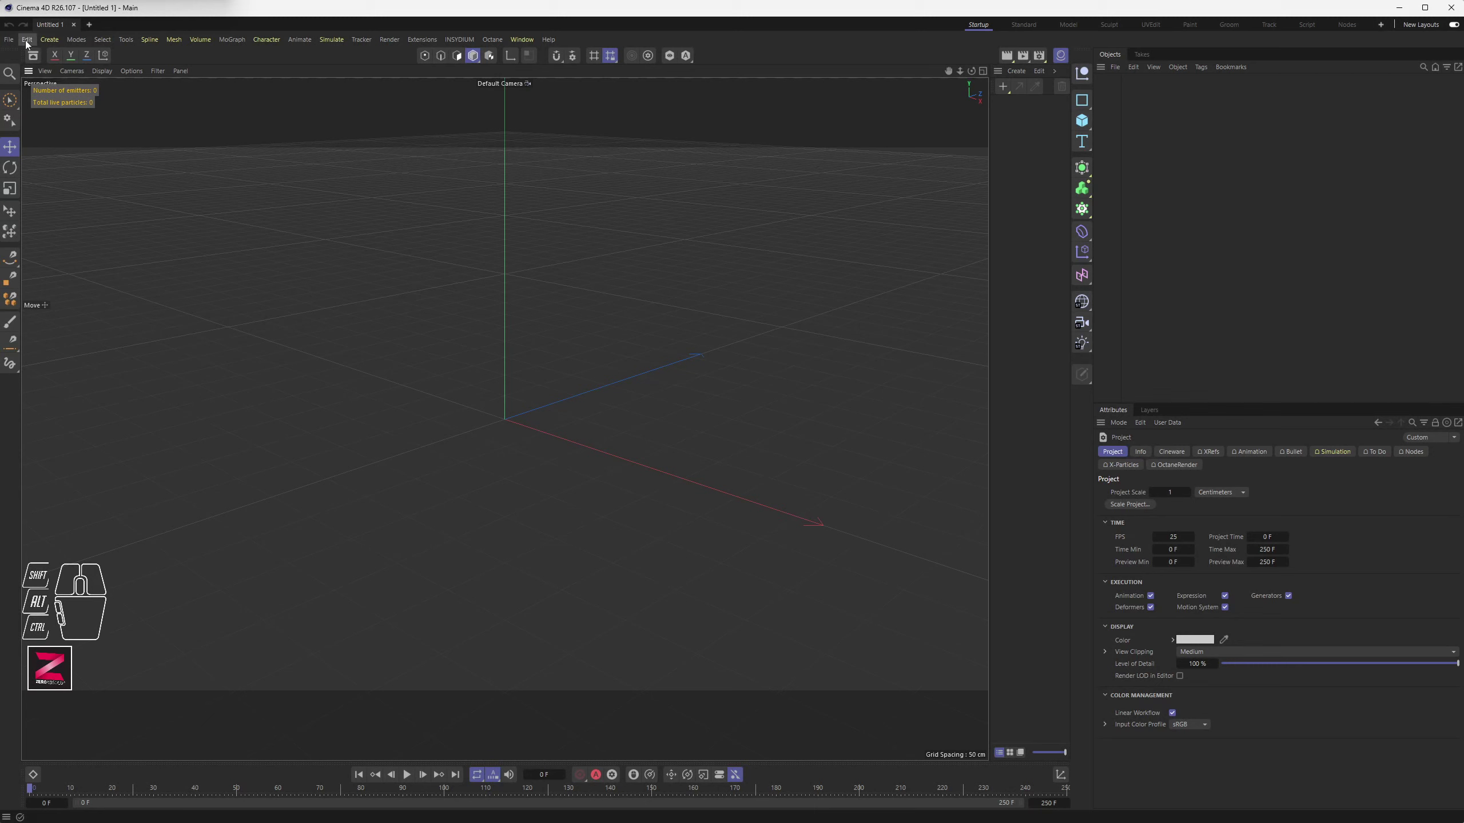
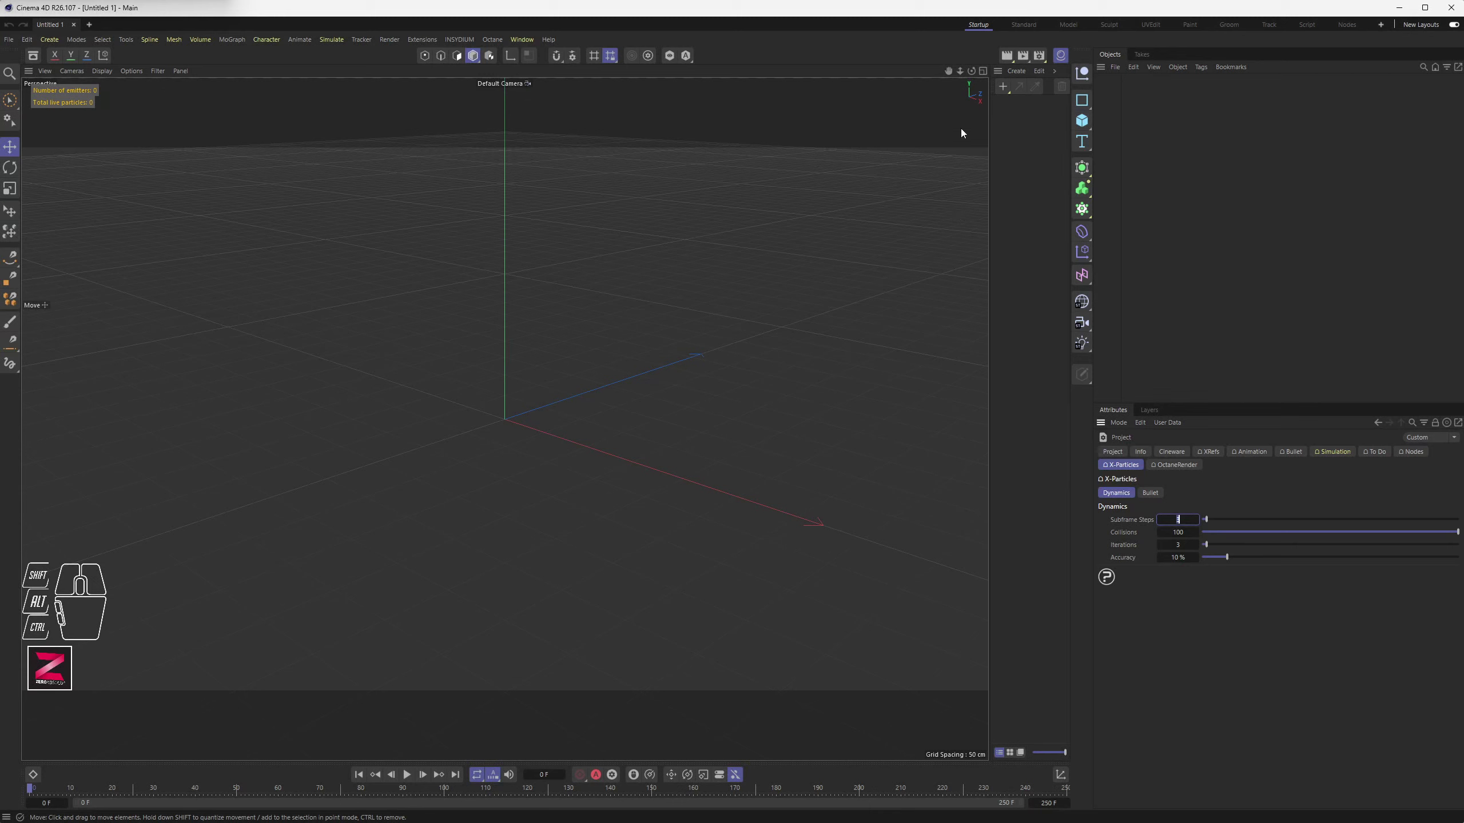
left_click(1045, 58)
left_click(1102, 52)
left_click_drag(476, 196, 493, 261)
left_click(427, 222)
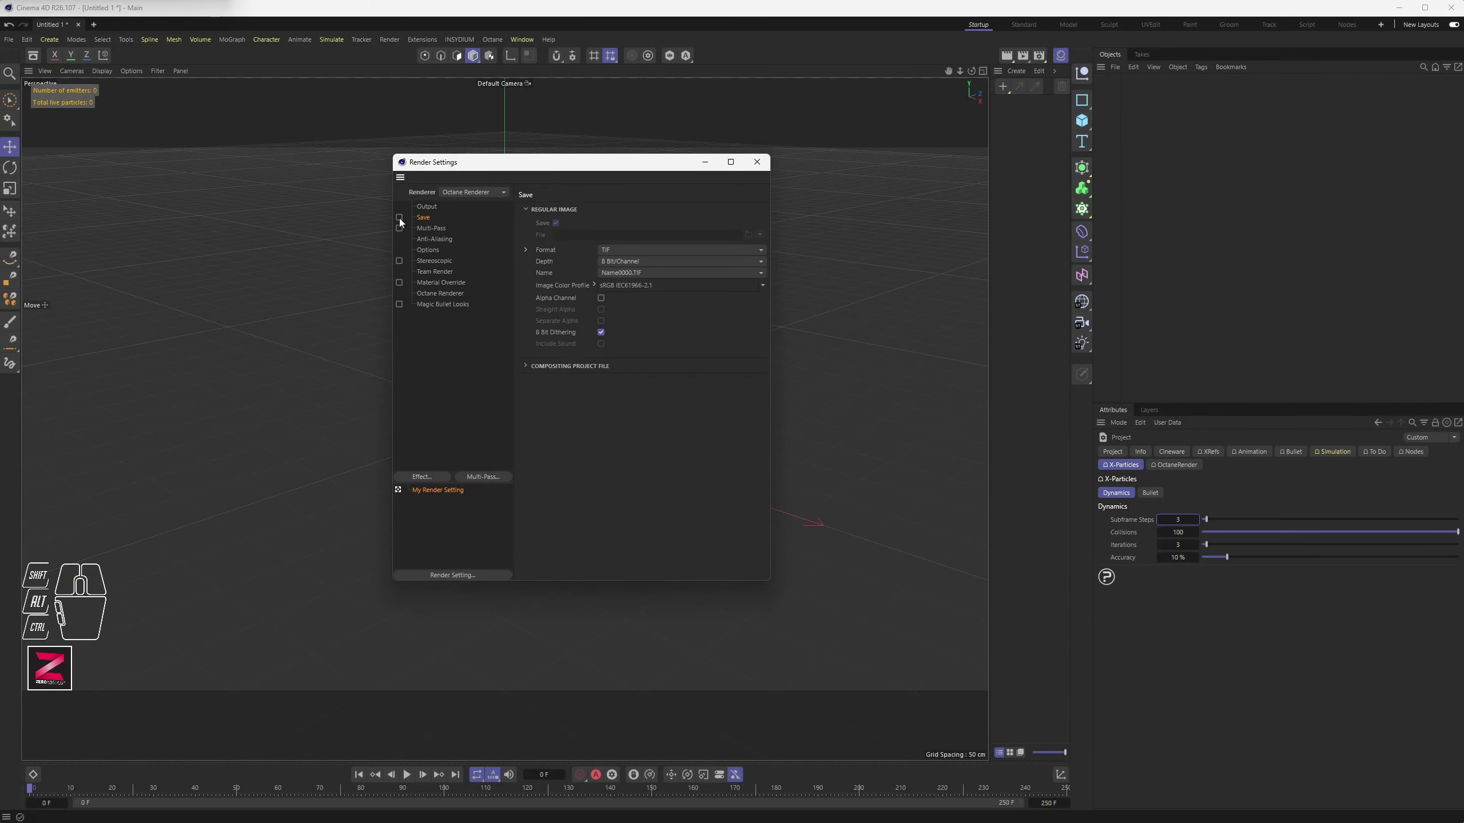